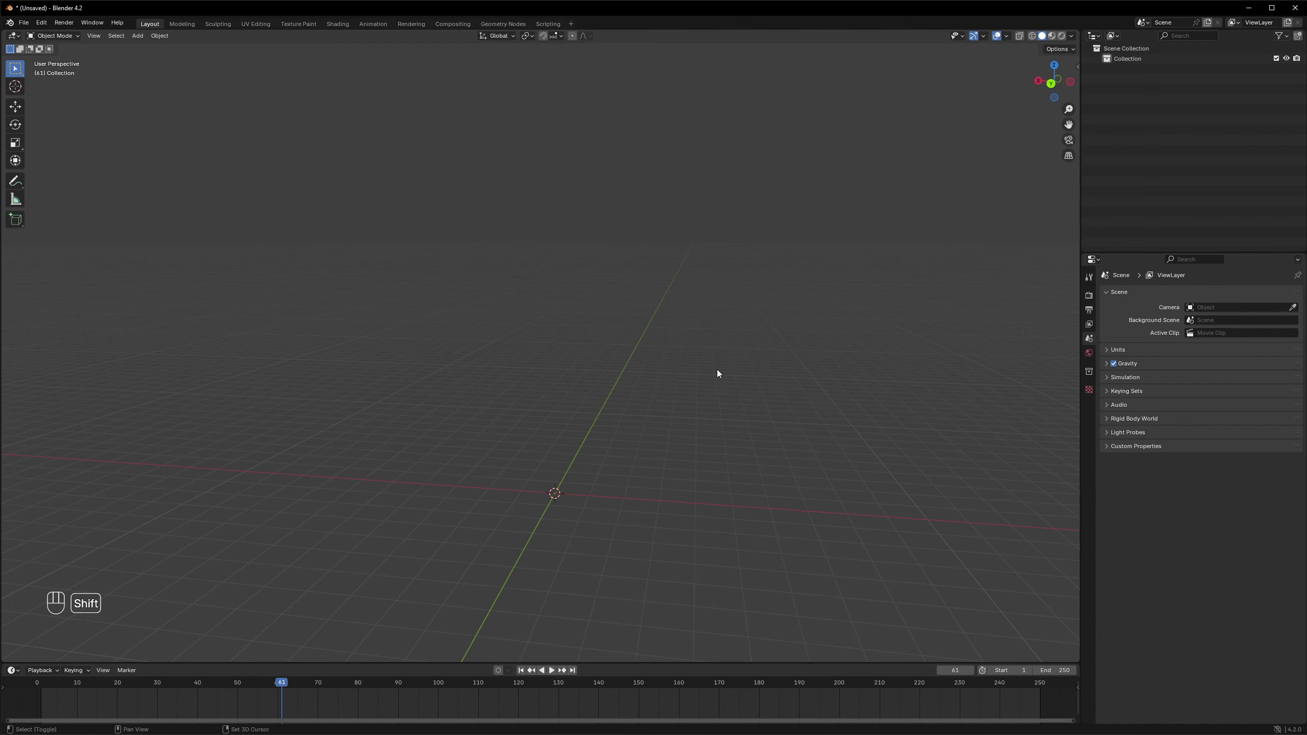
Step: Add a single-bone armature at the world origin and enter its Edit Mode
key("shift+a")
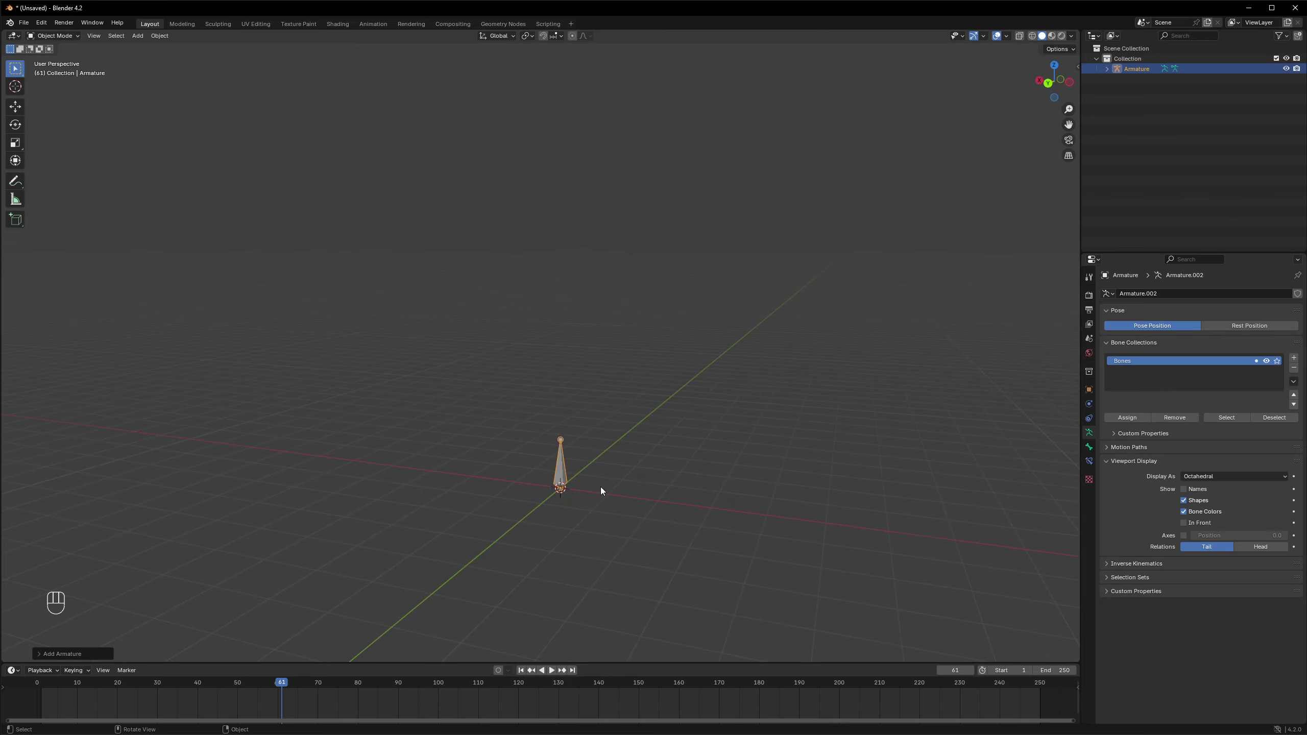
key("Tab")
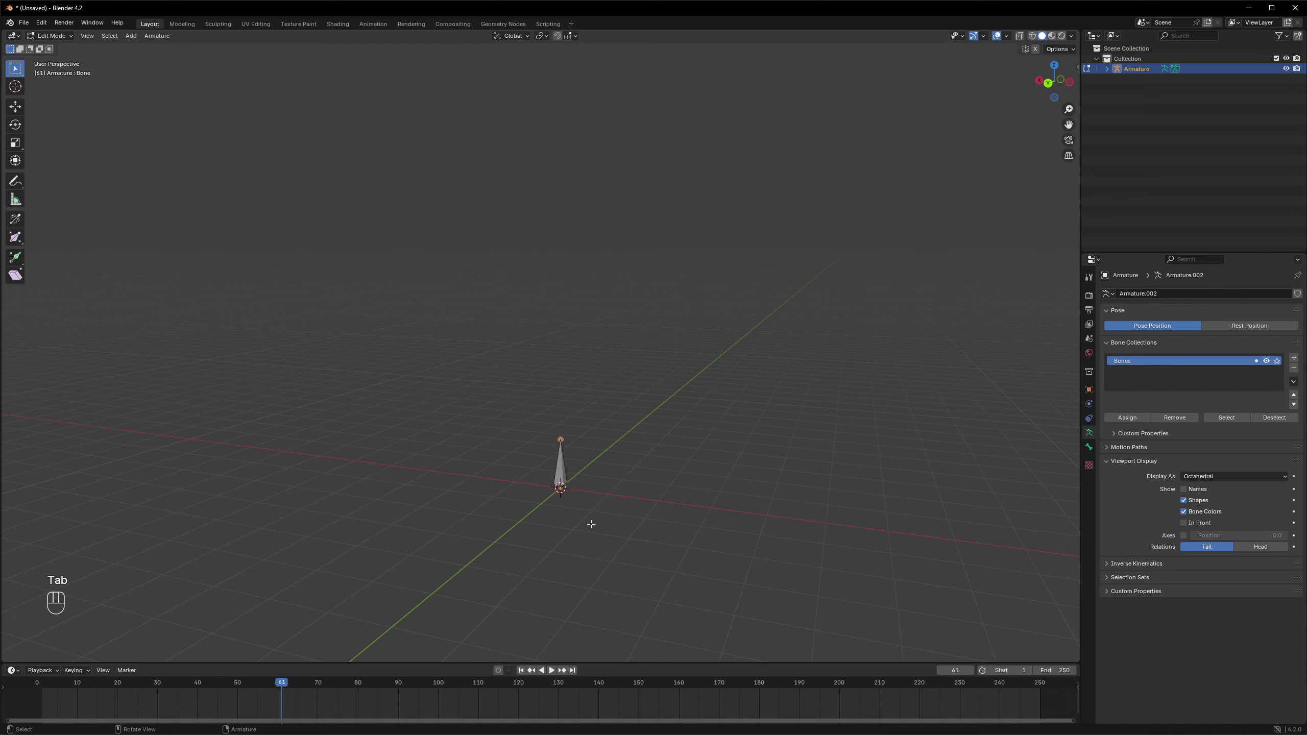
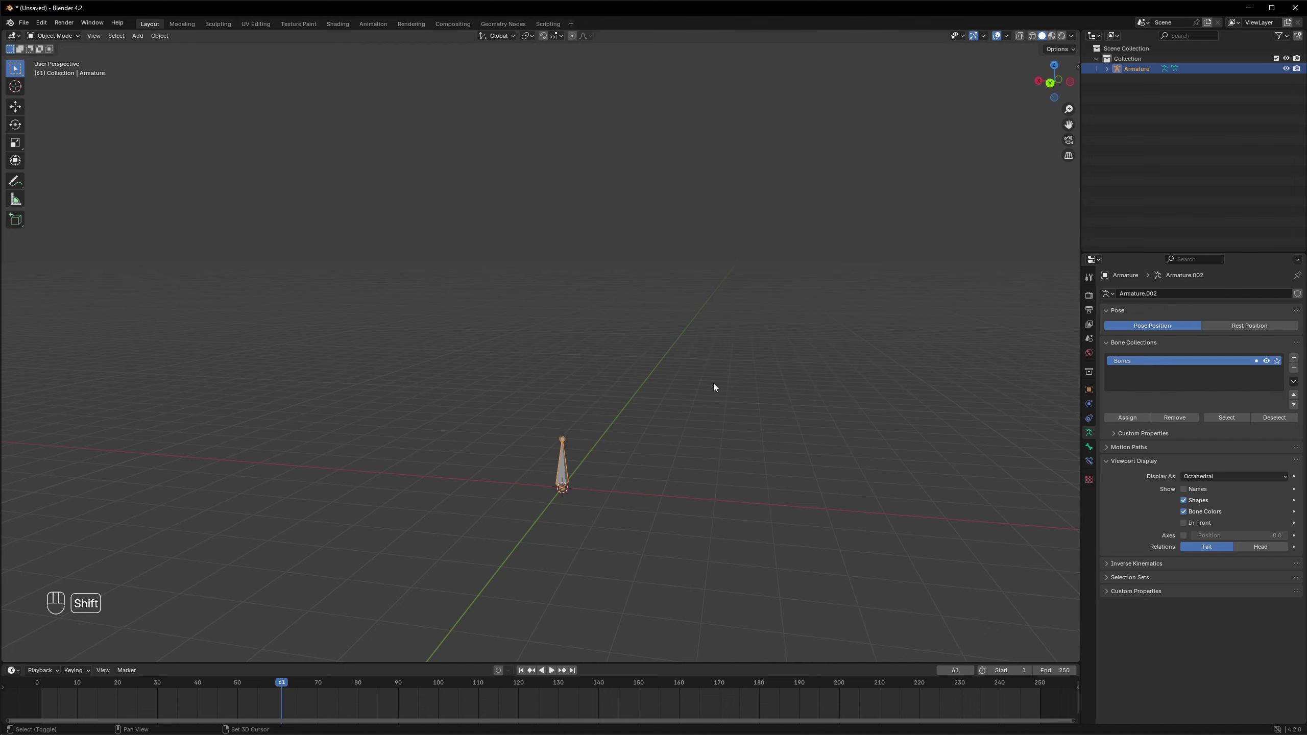
Step: Add a UV sphere and start editing it with all vertices deselected
key("shift+a")
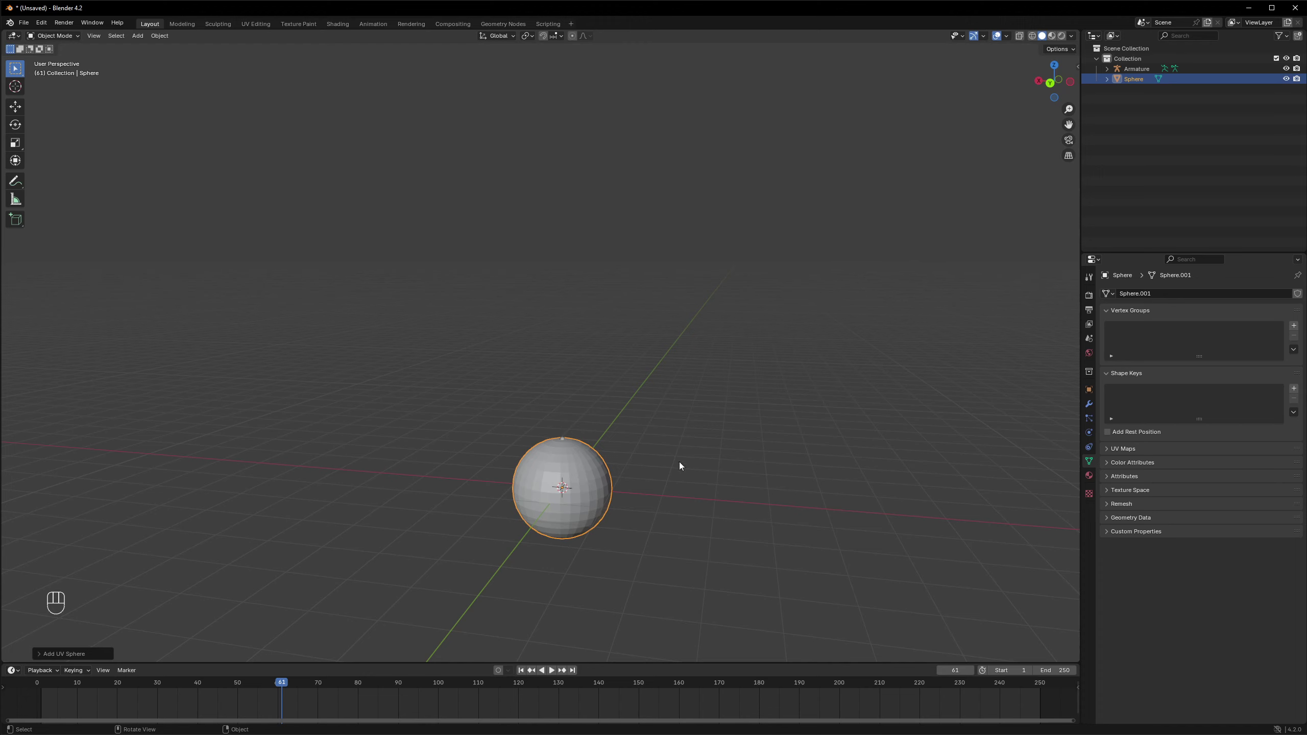
key("Tab")
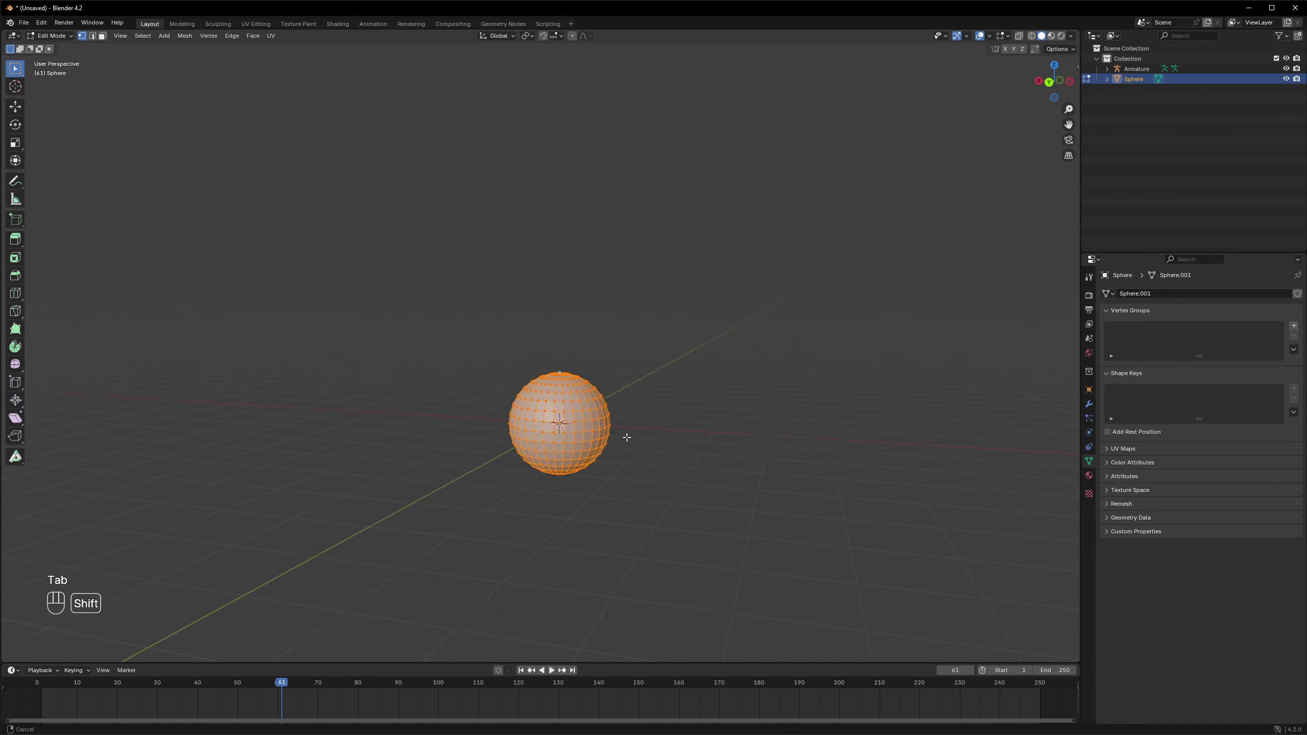
key("1")
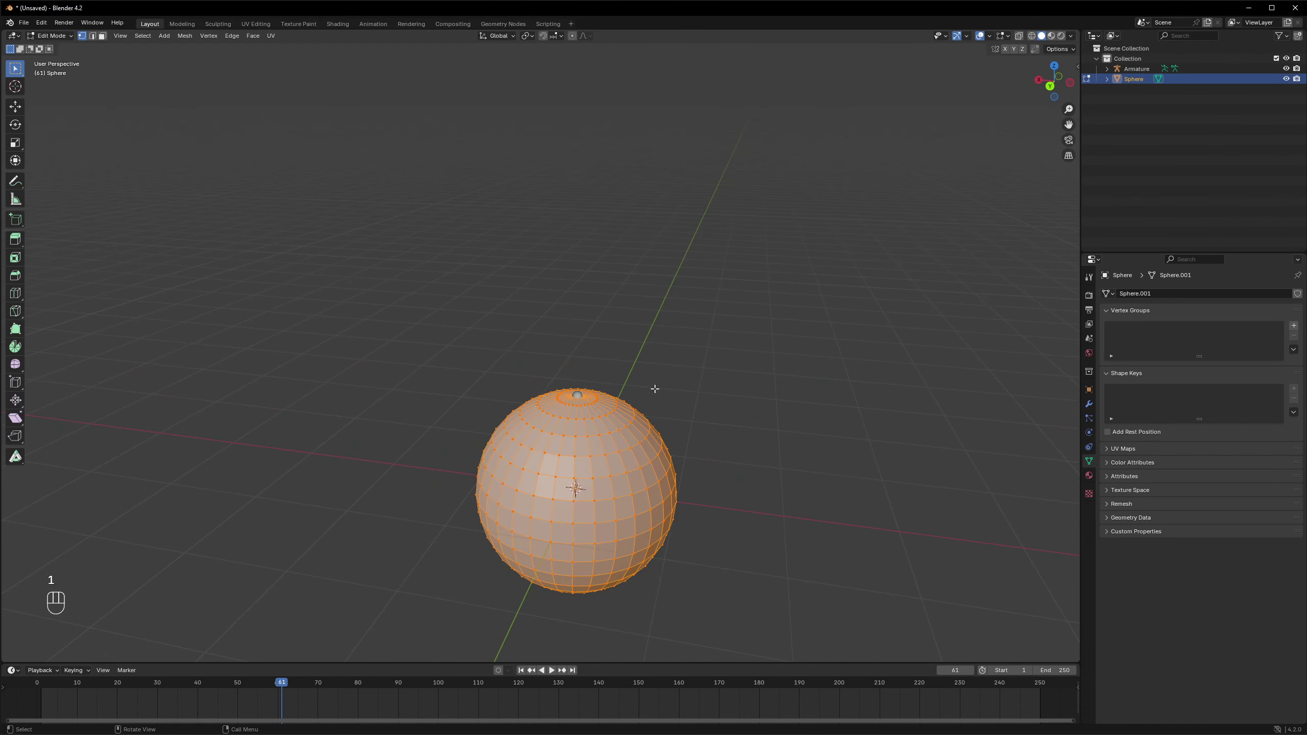
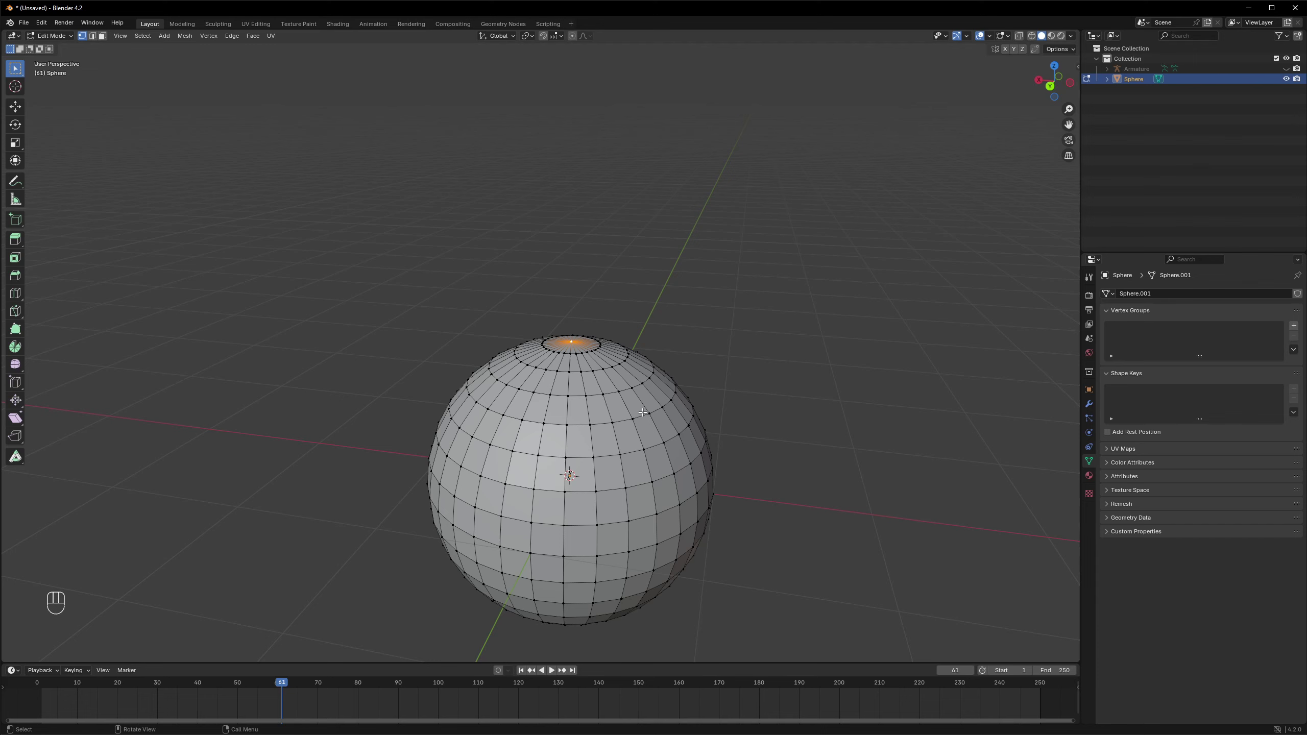
Step: Grow the selection from the top pole to cover the sphere's upper half
key("ctrl+KP_Add")
key("ctrl+KP_Add")
key("ctrl+KP_Add")
key("ctrl+KP_Add")
key("ctrl+KP_Add")
key("ctrl+KP_Add")
key("ctrl+KP_Add")
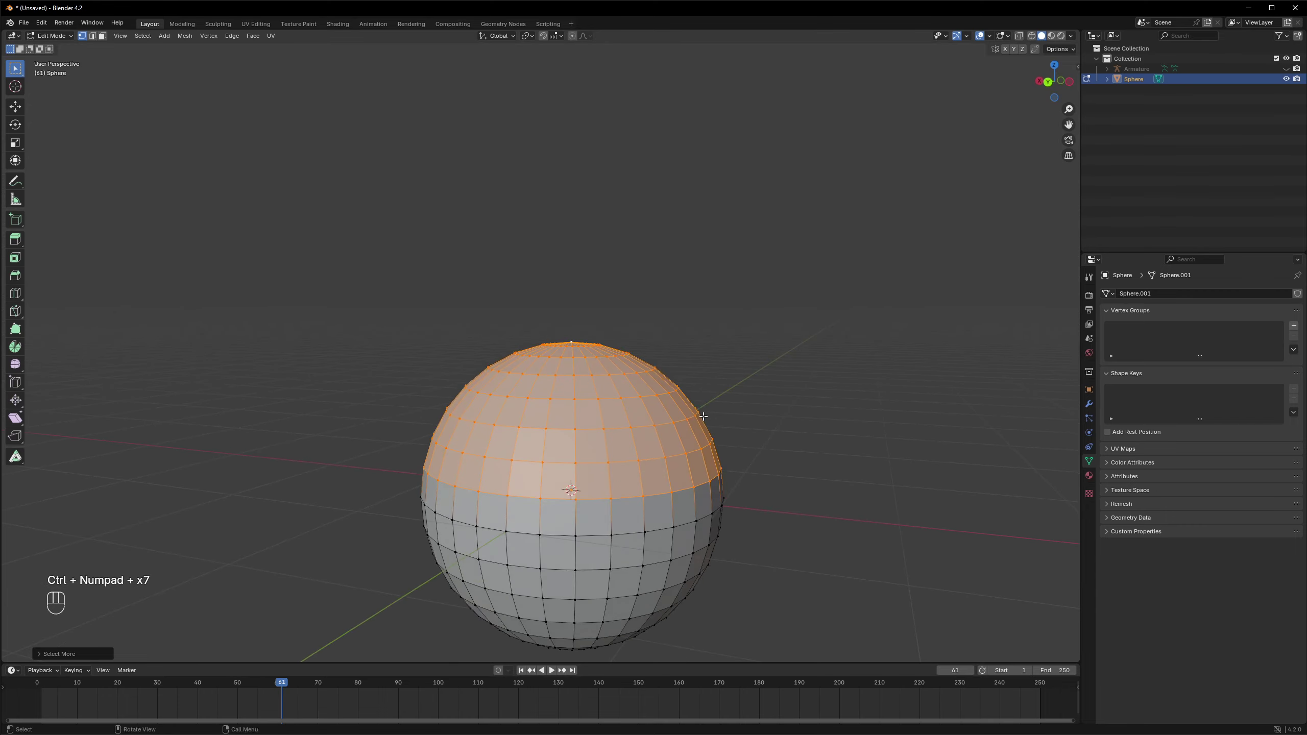
key("ctrl+KP_Add")
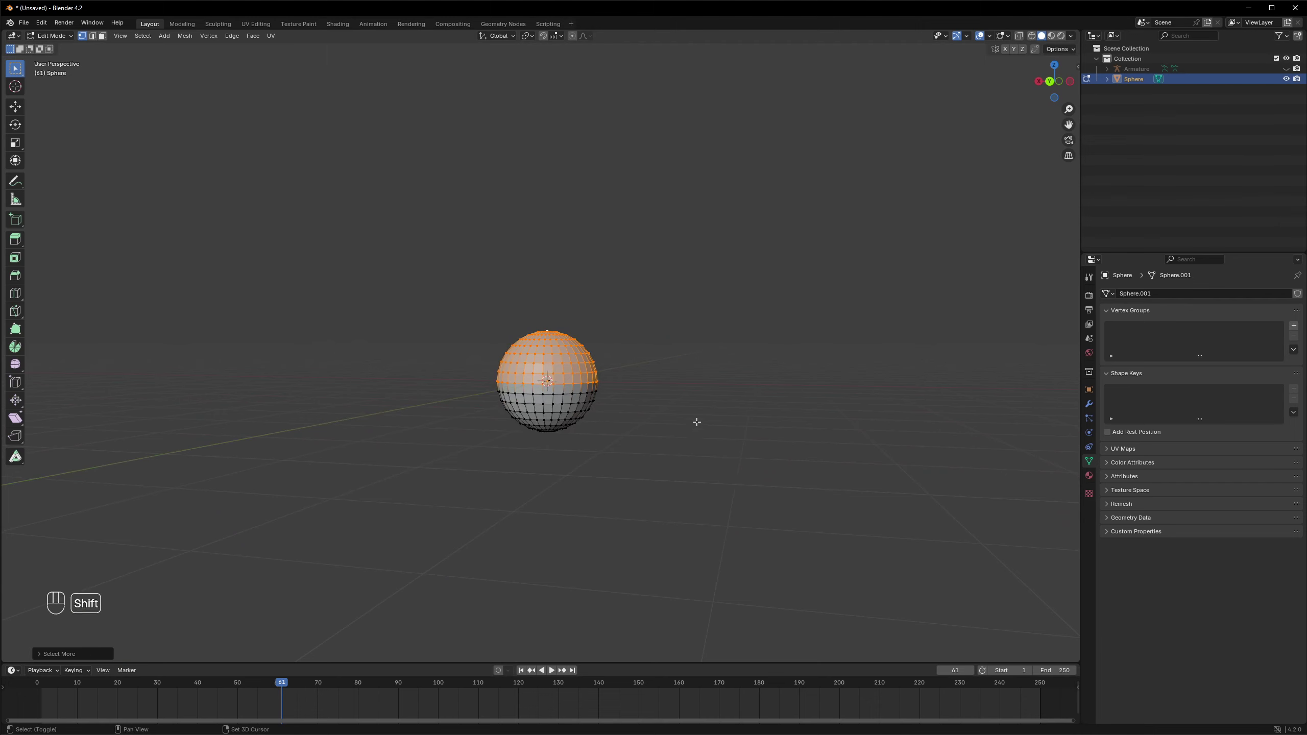
Step: Extrude the upper half straight upward into a tall capsule body
key("e")
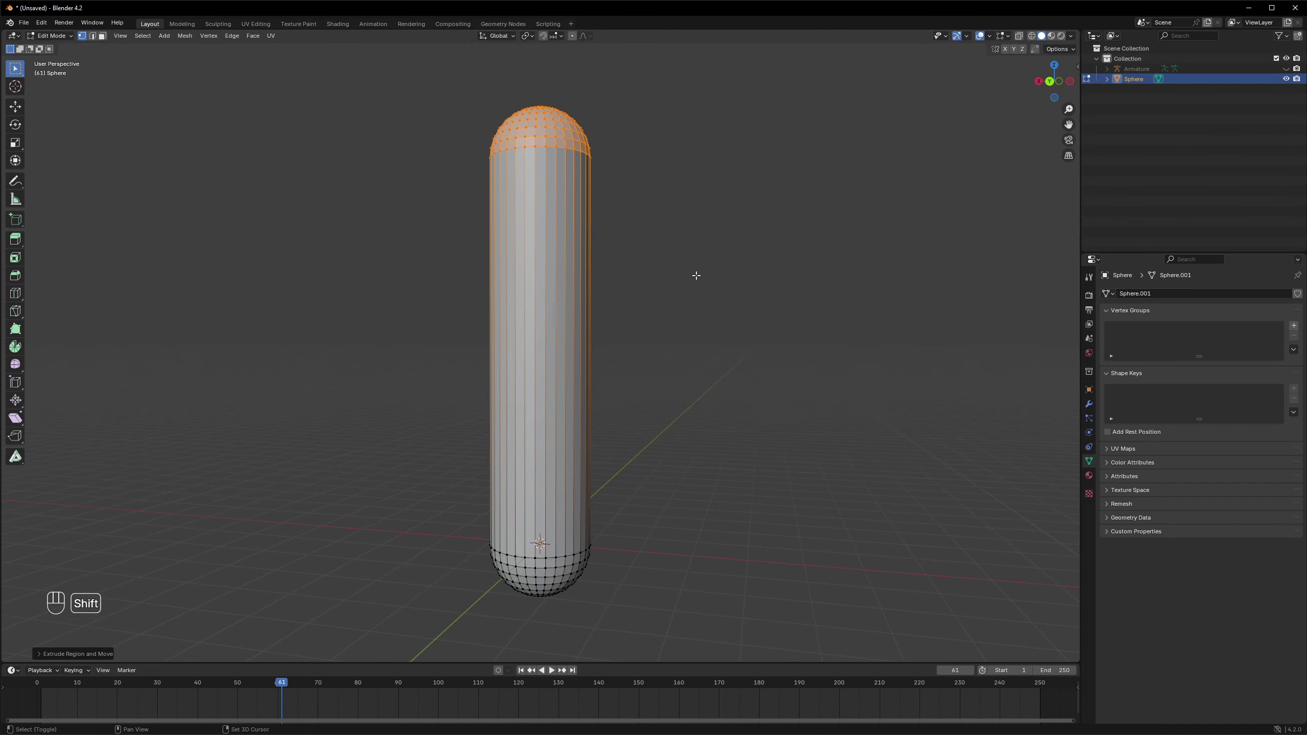
left_click(706, 399)
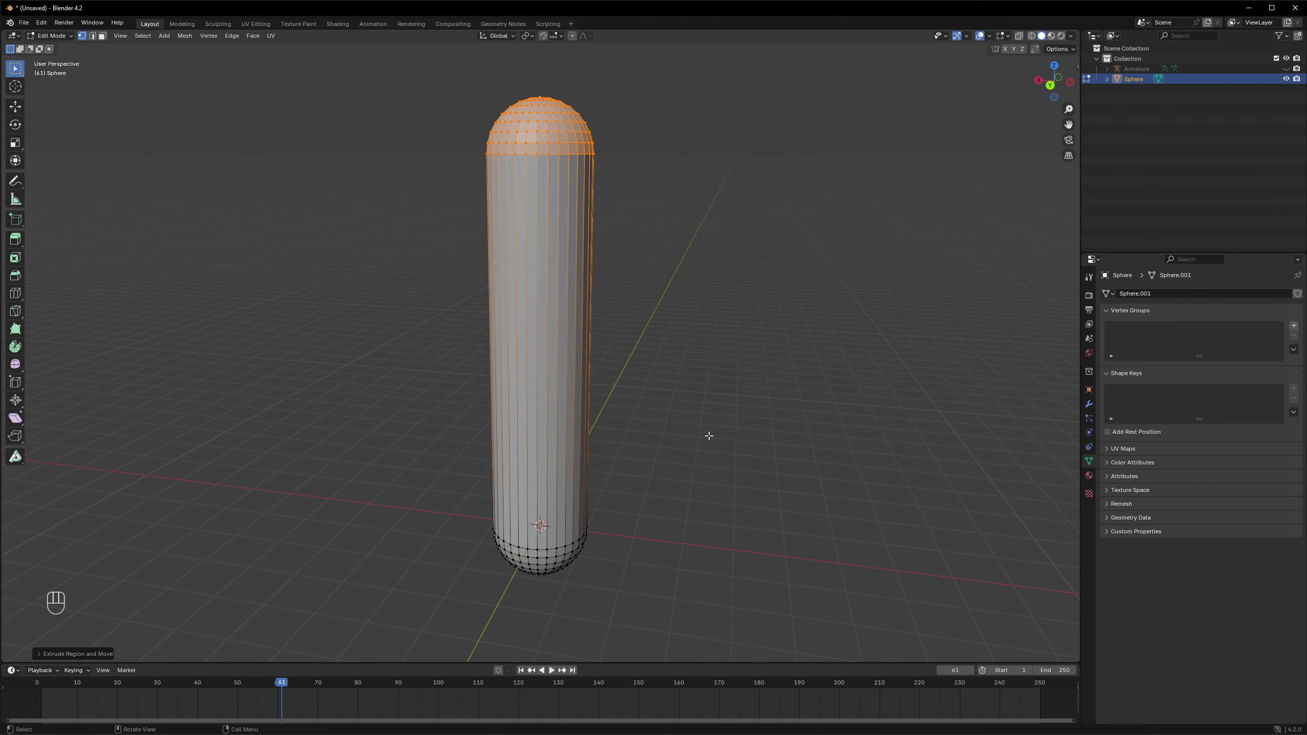
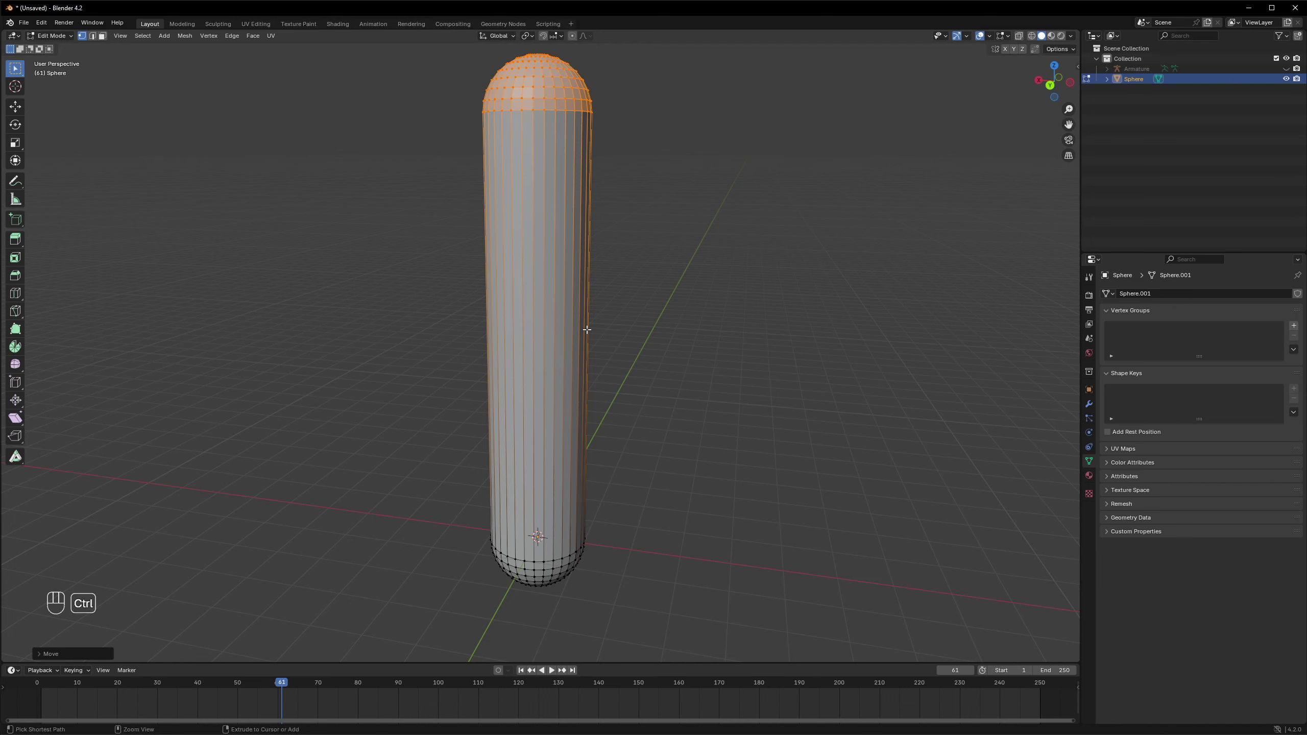
Step: Add evenly spaced loop cuts along the capsule body and return to Object Mode
key("ctrl+r")
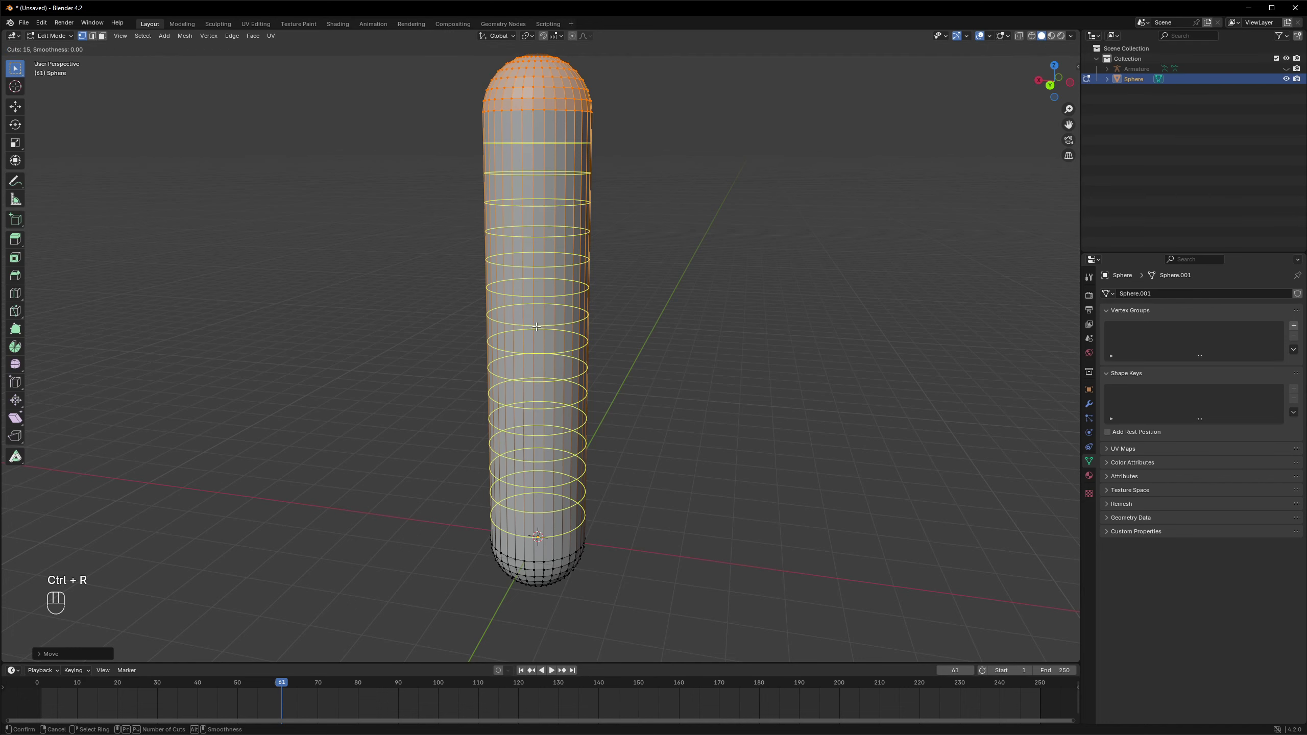
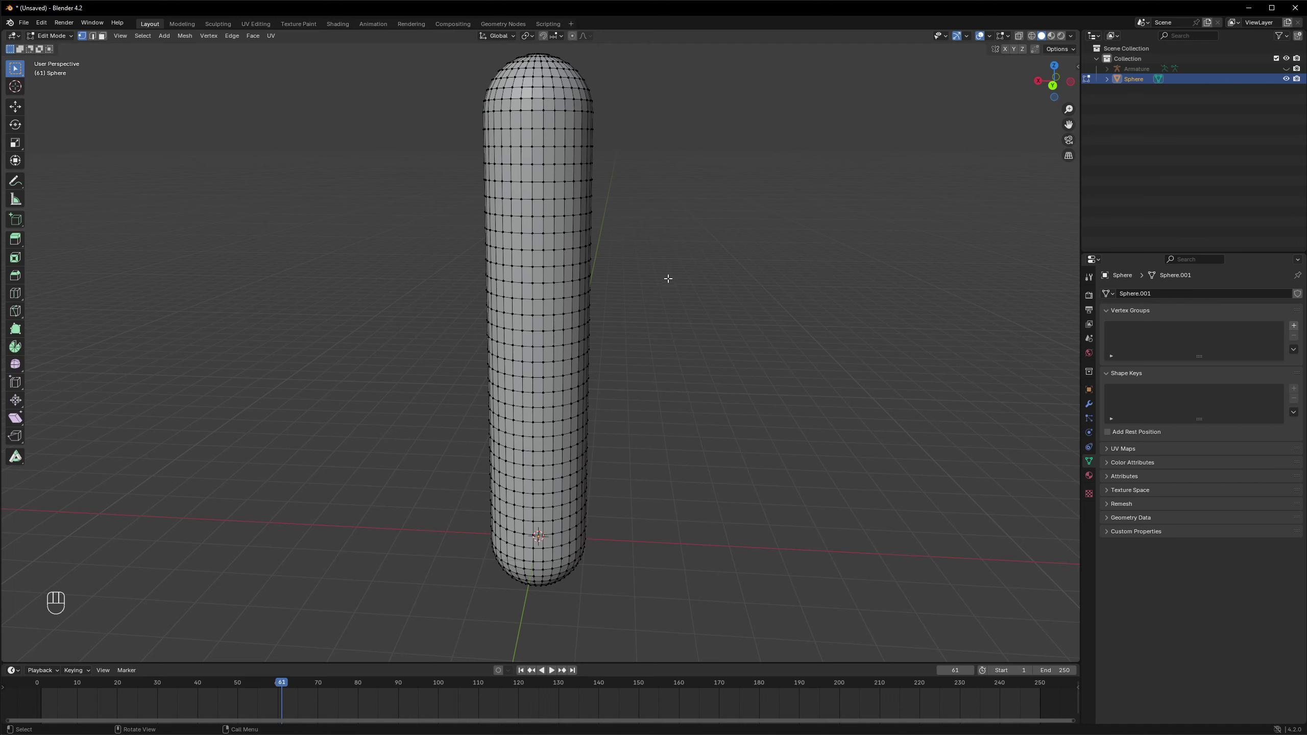
key("Tab")
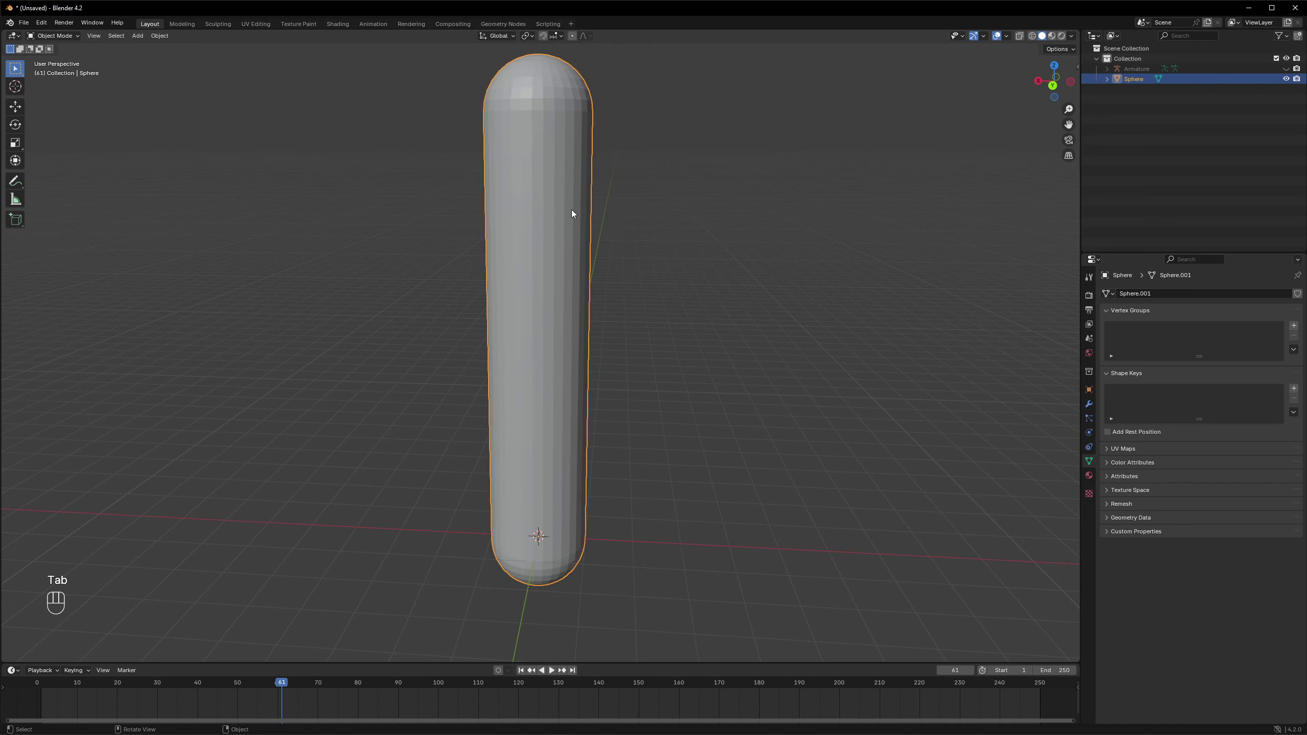
Step: Unhide the armature and set its viewport display to In Front of the mesh
left_click_drag(575, 210, 524, 212)
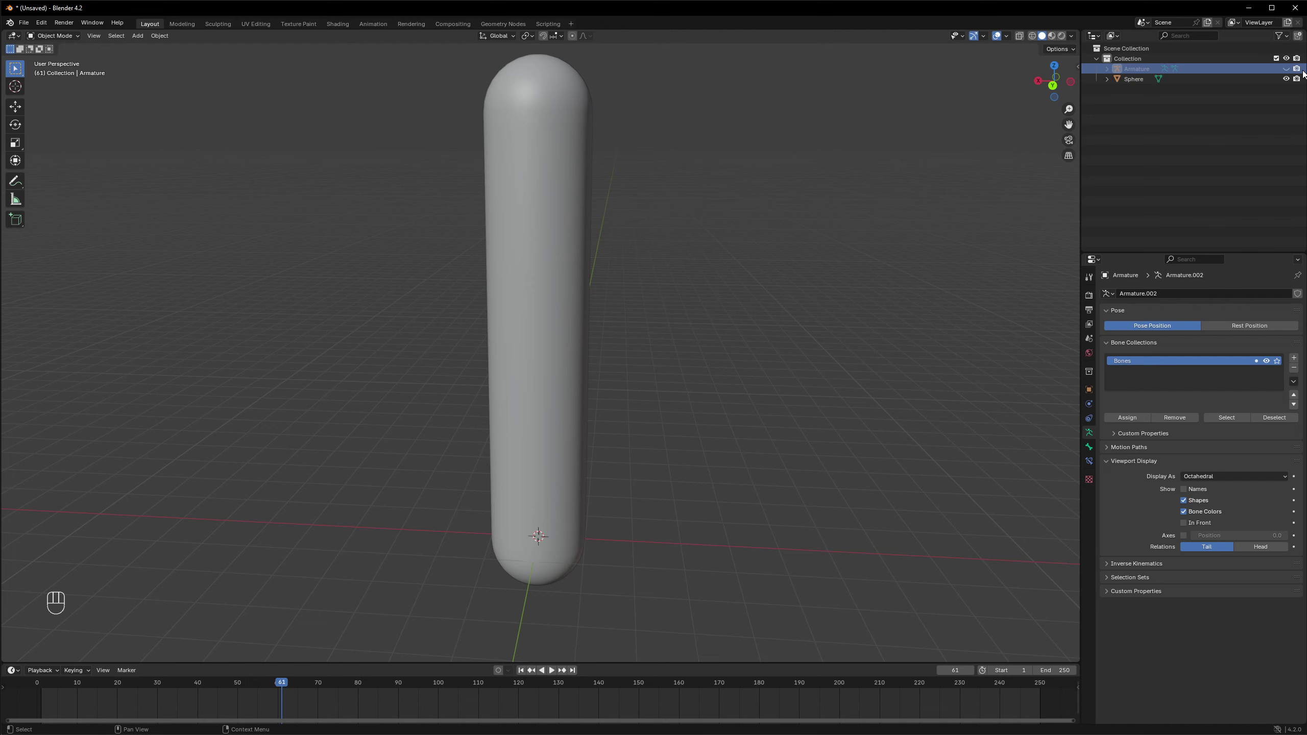
left_click(1290, 69)
left_click_drag(1126, 69, 645, 517)
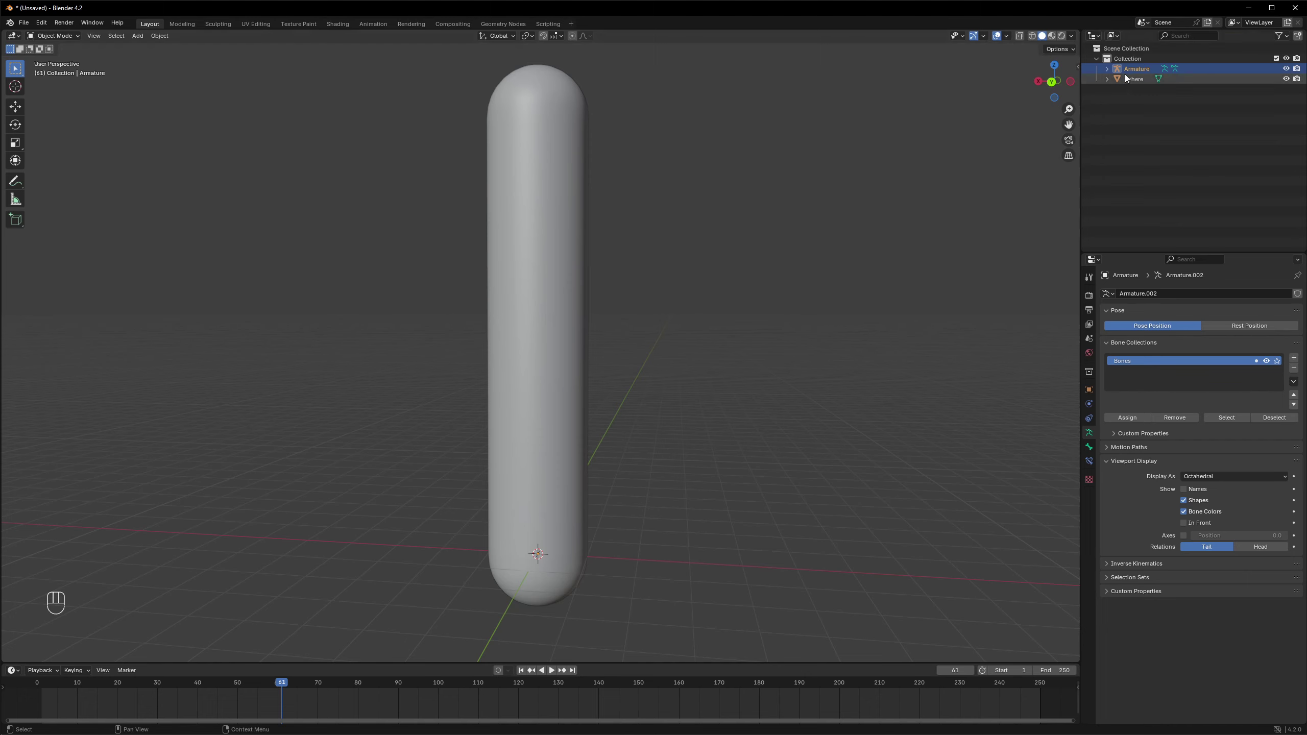
left_click(1130, 72)
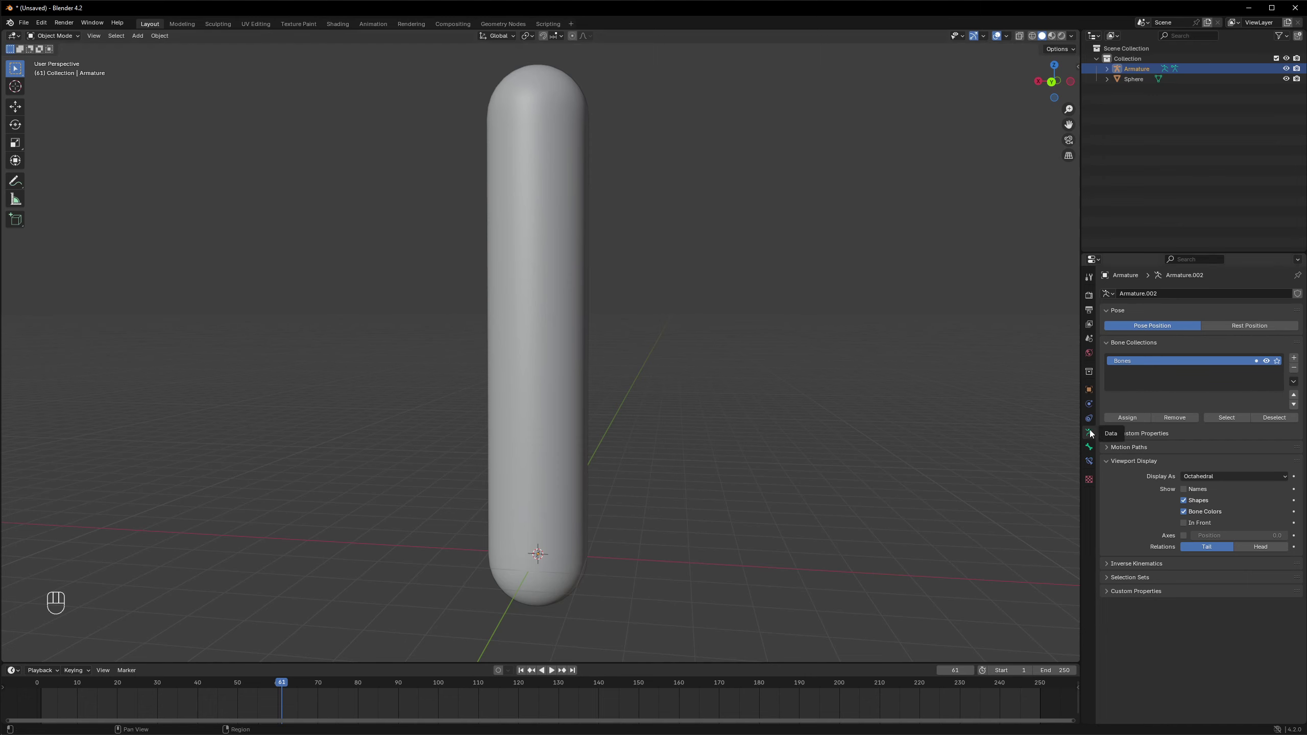
left_click(1092, 435)
left_click(1188, 525)
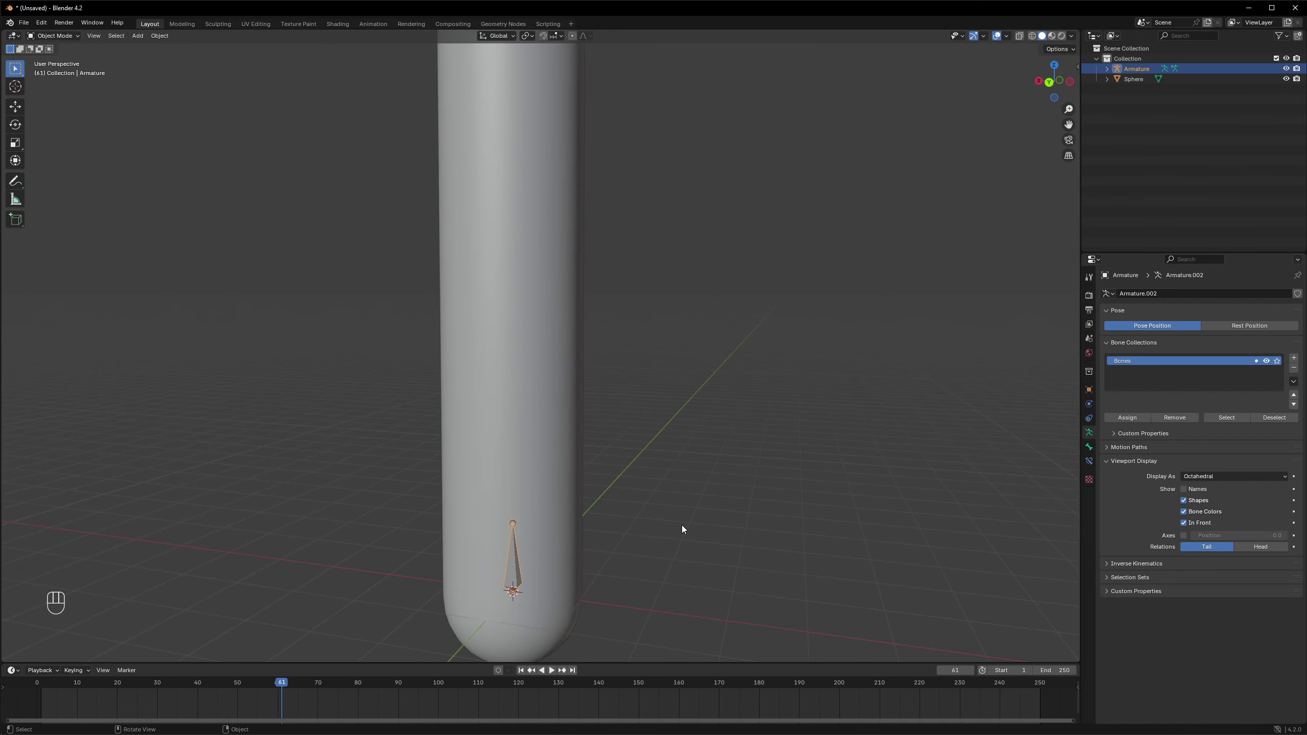
Step: Orbit the view to frame the whole capsule and its bone
left_click_drag(1207, 476, 1208, 523)
left_click_drag(1203, 477, 1203, 503)
left_click_drag(1206, 479, 1207, 492)
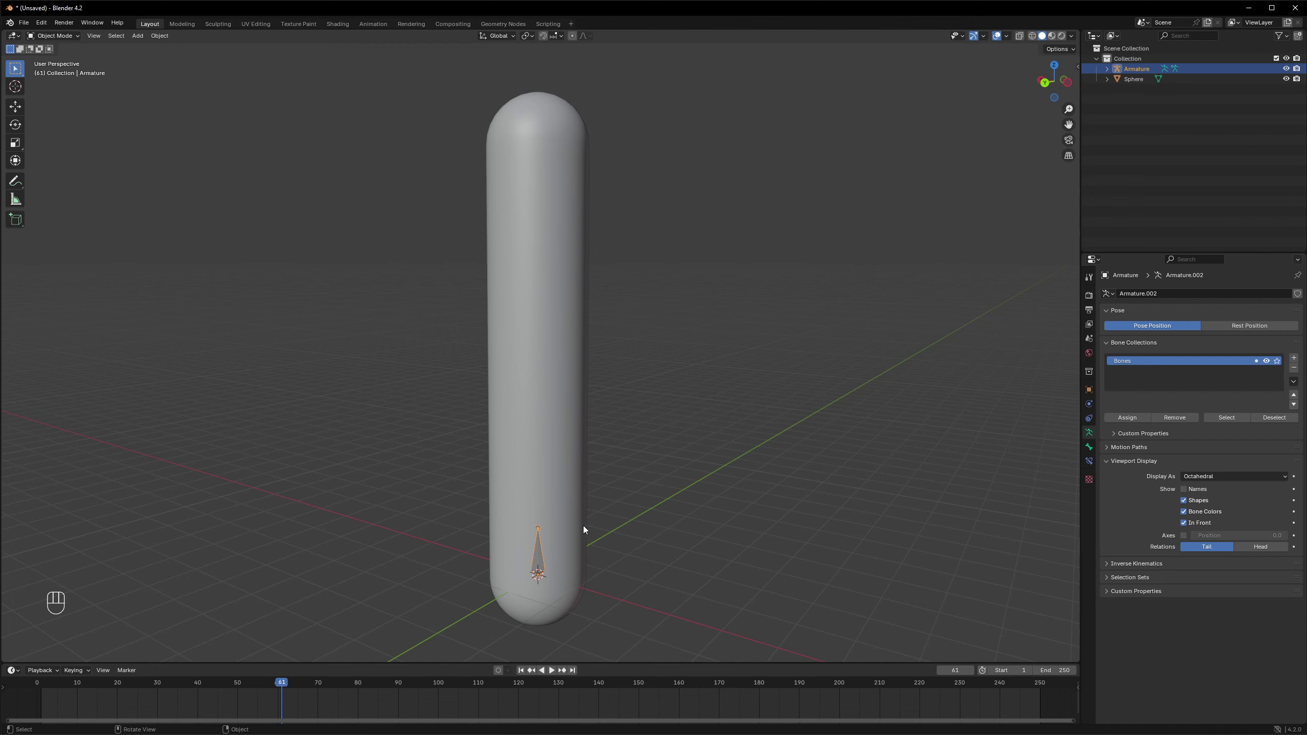
Step: Move the first bone down along Z into the capsule's base and extrude the next bone from its tip
key("Tab")
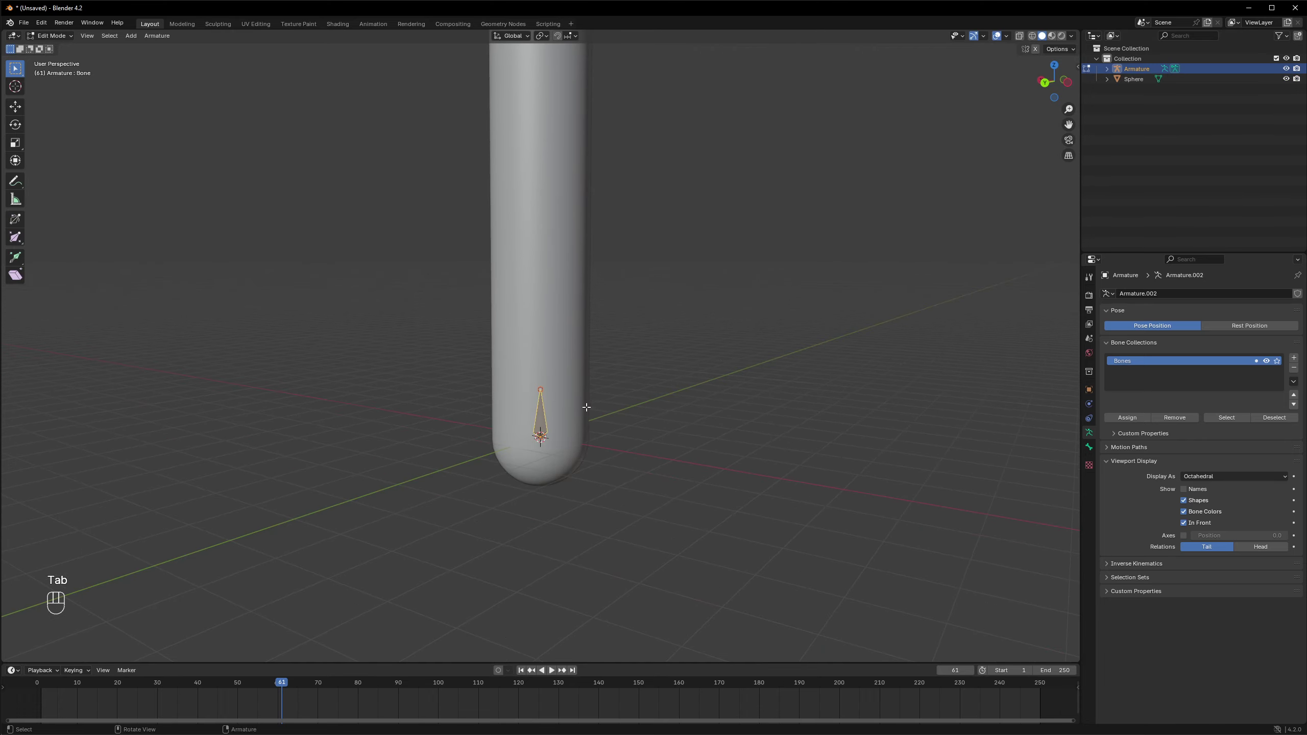
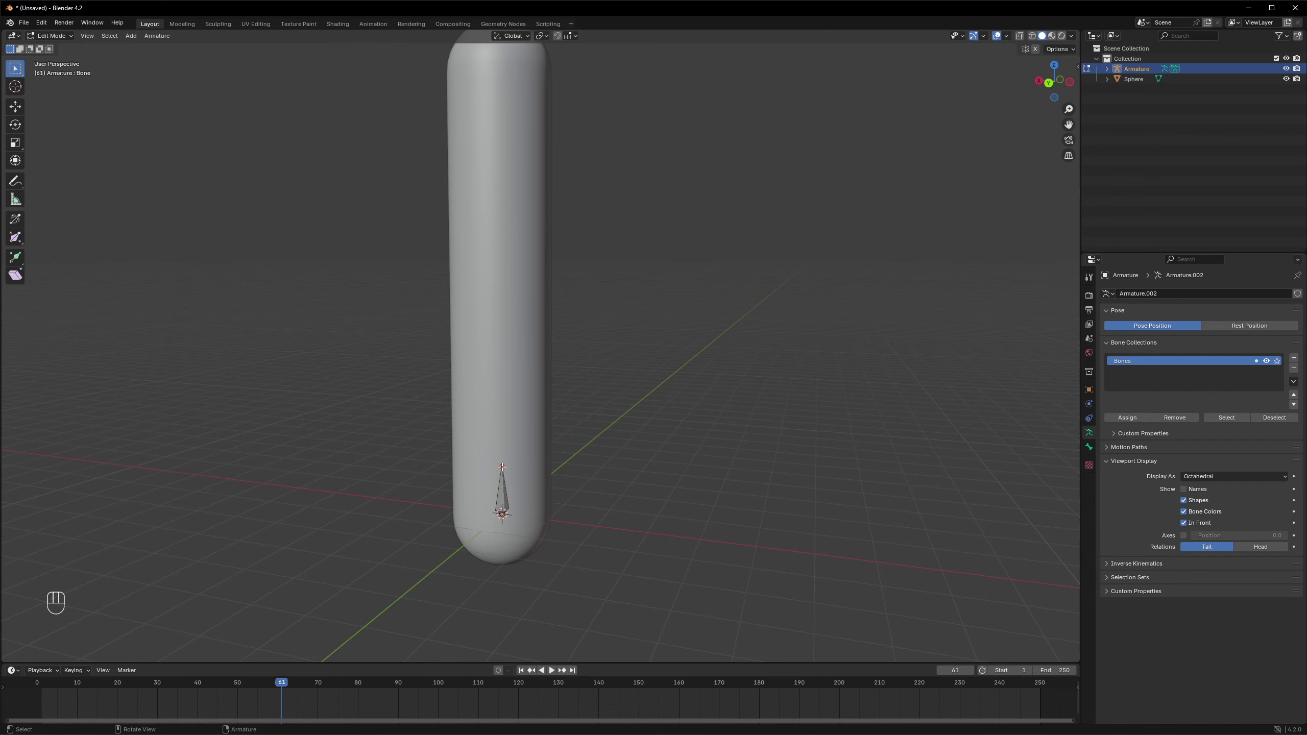
key("g")
key("z")
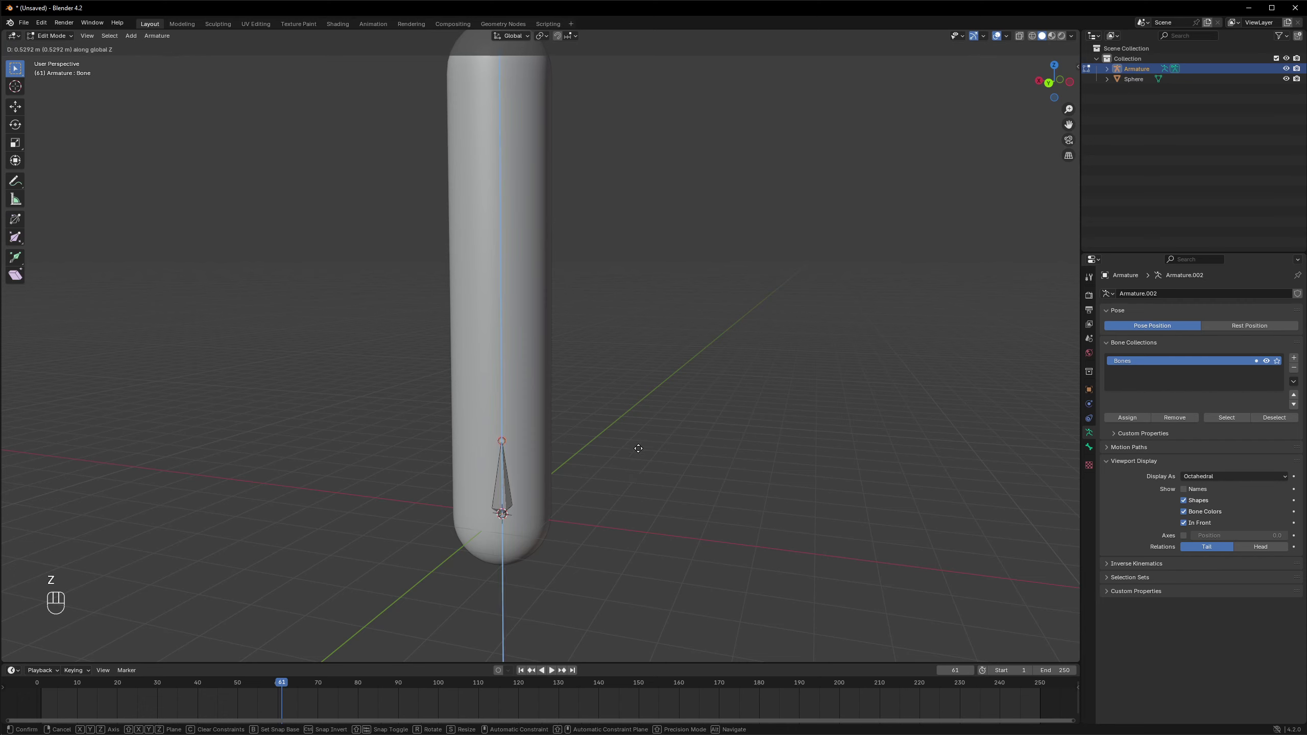
left_click(636, 418)
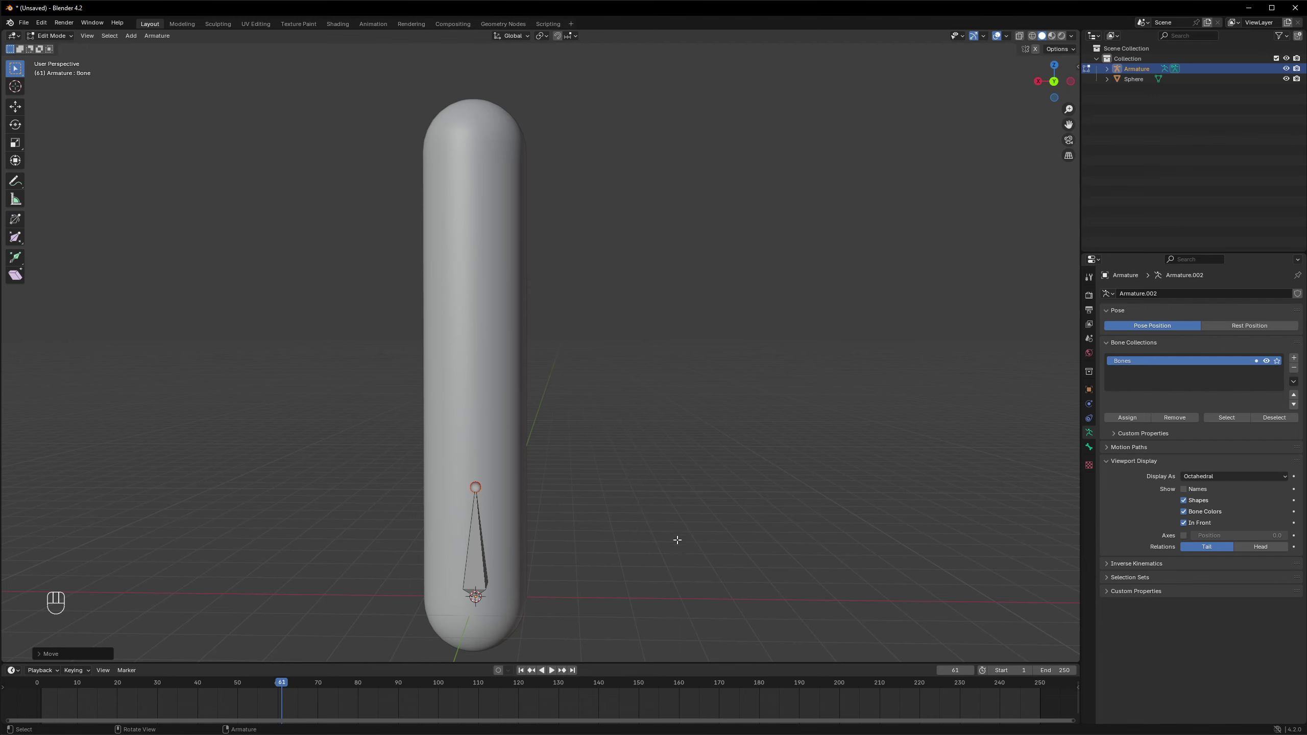
key("e")
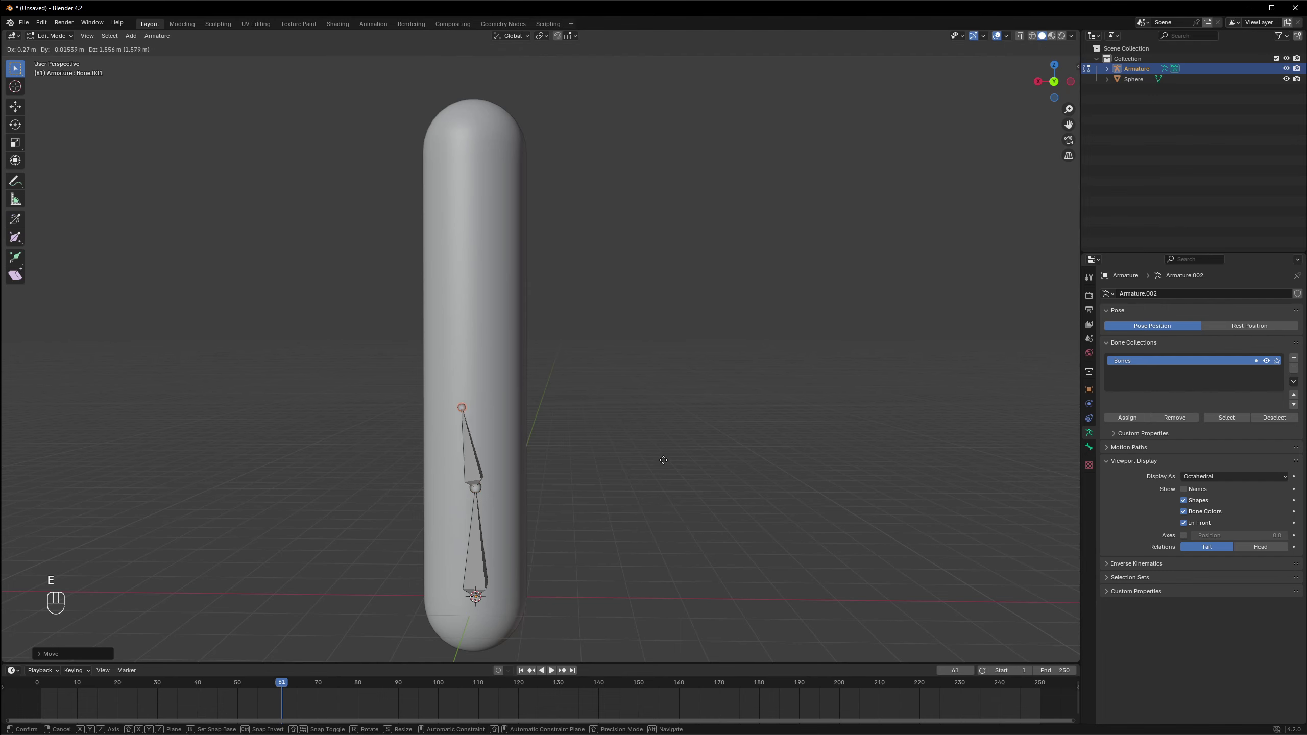
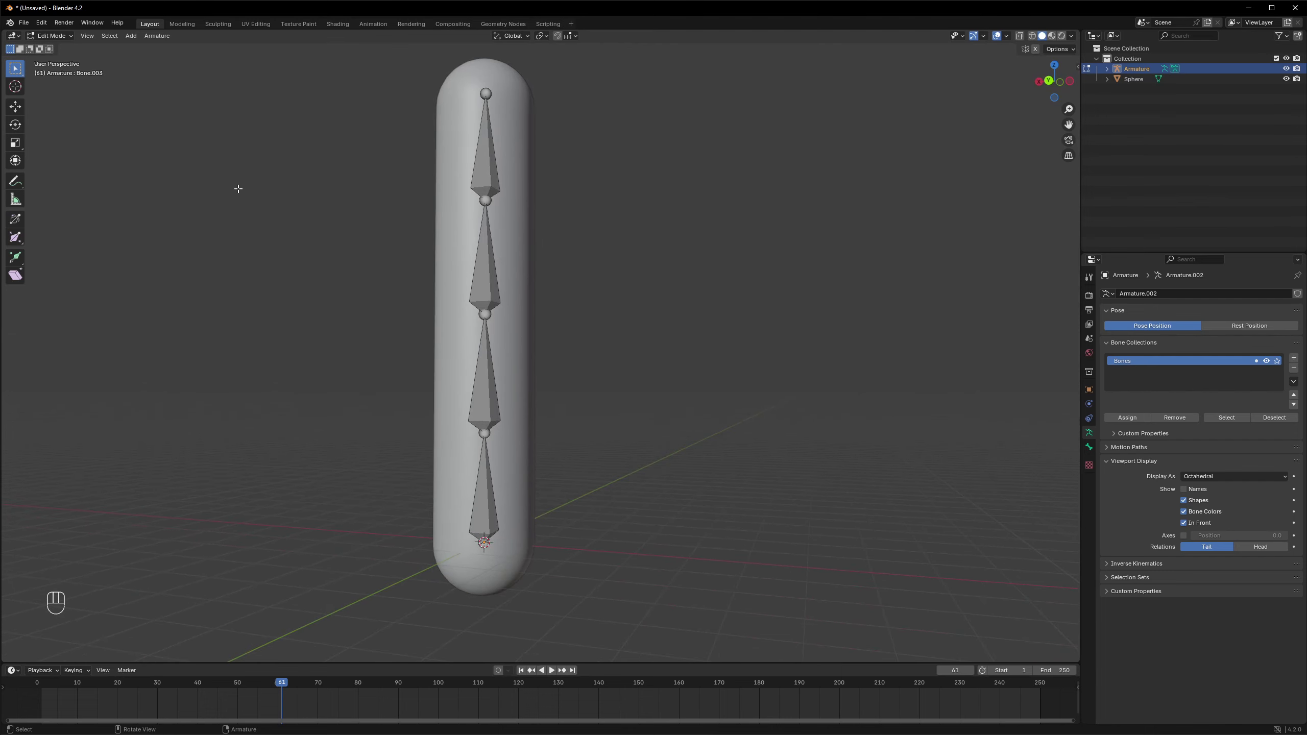
Step: Finish bone editing, undo the test bends back to rest pose, and return to Object Mode
key("Tab")
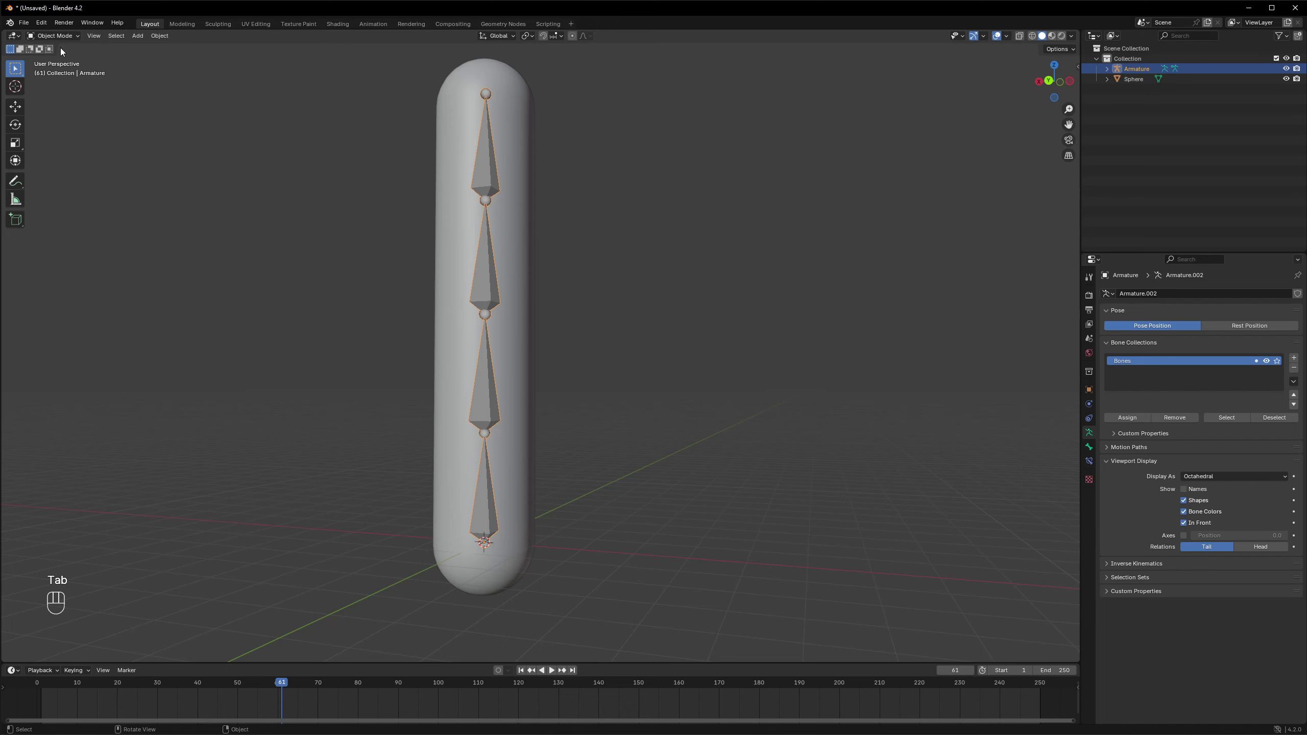
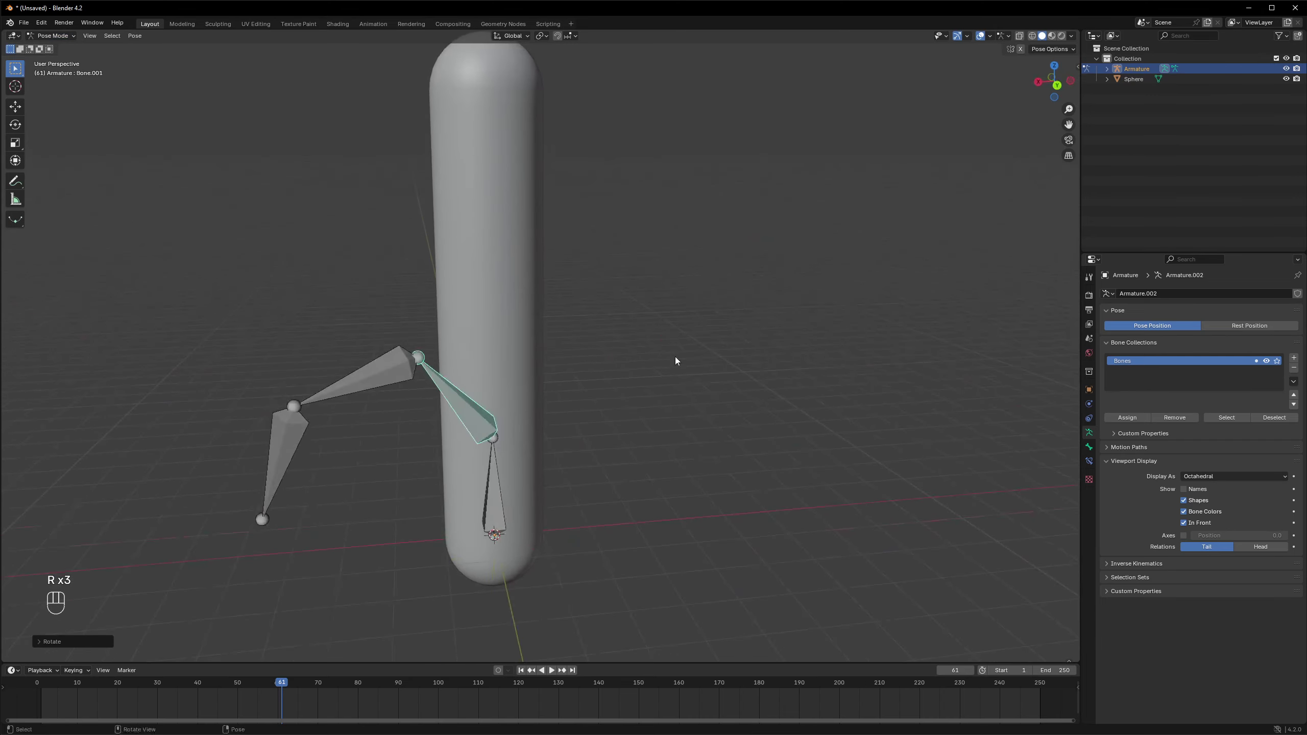
key("ctrl+z")
key("ctrl+z")
key("ctrl+z")
key("ctrl+z")
key("ctrl+z")
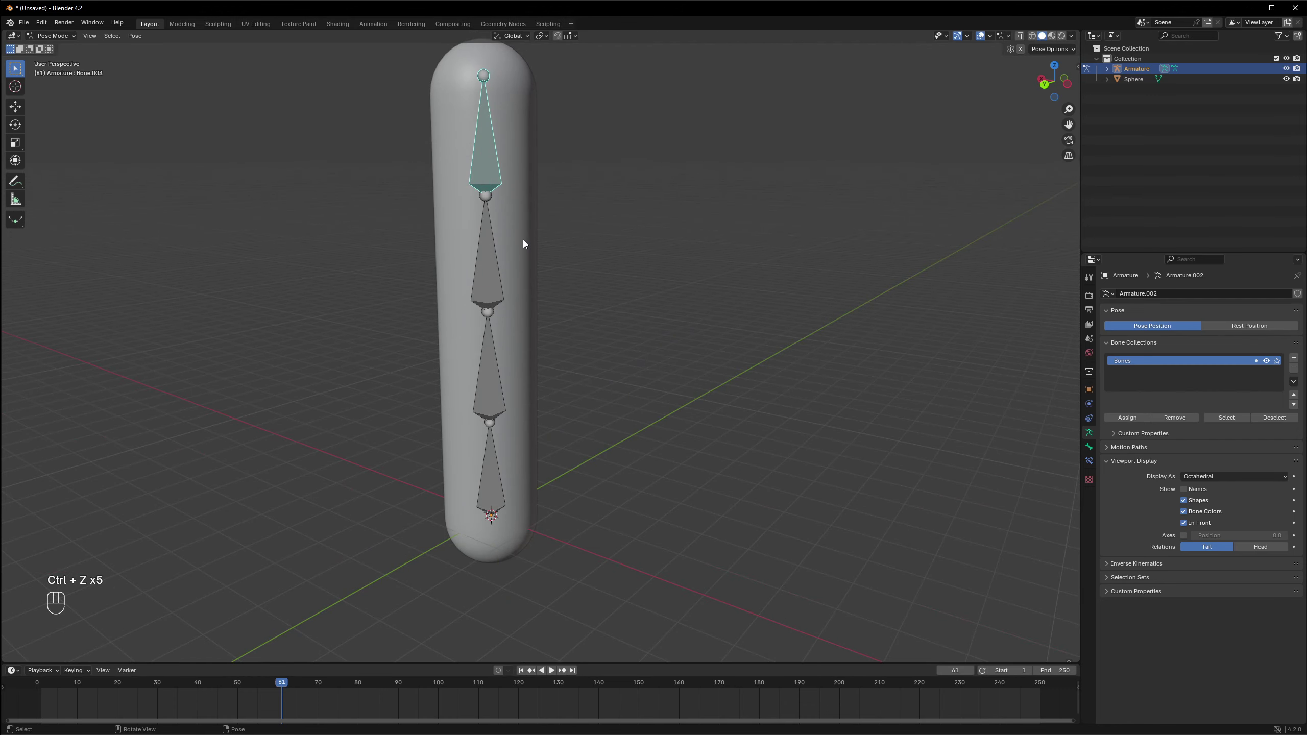
left_click(44, 39)
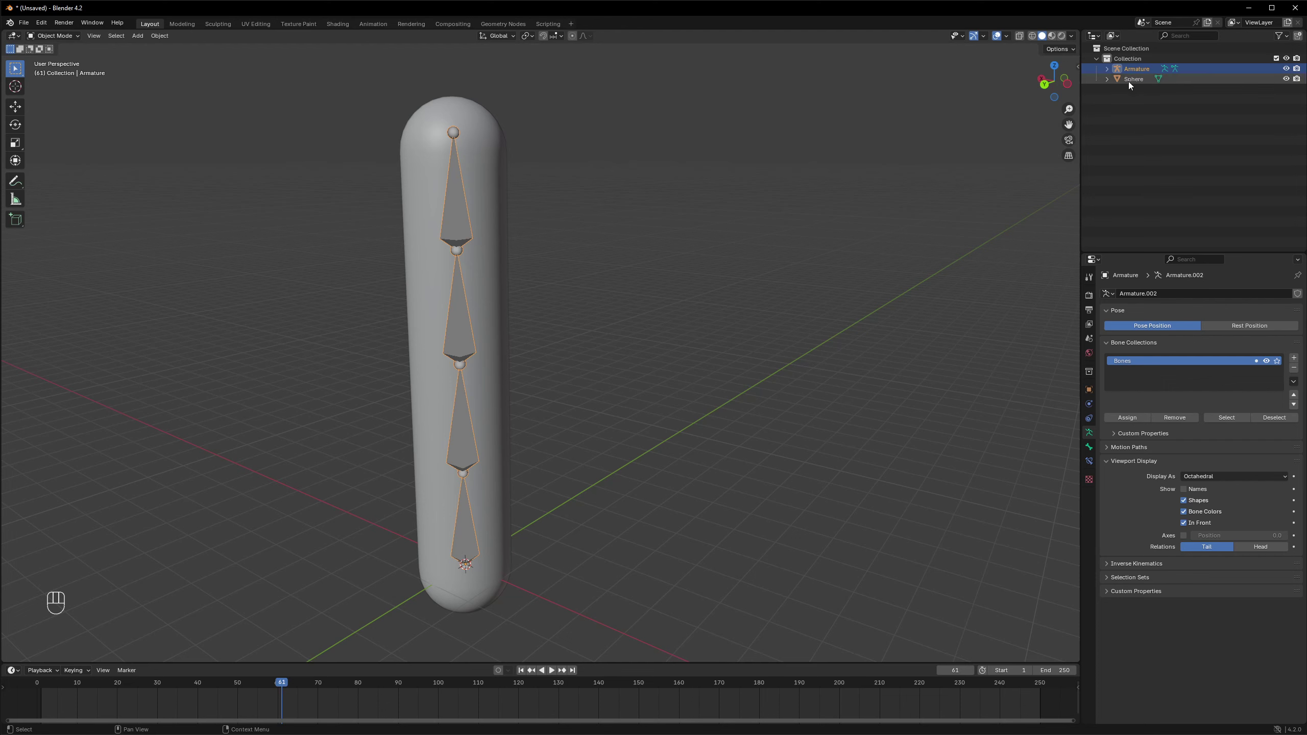
Step: Rename the Sphere object and its mesh data to Capsule in the Outliner
left_click(1109, 82)
left_click(1142, 82)
left_click_drag(1146, 83, 1258, 108)
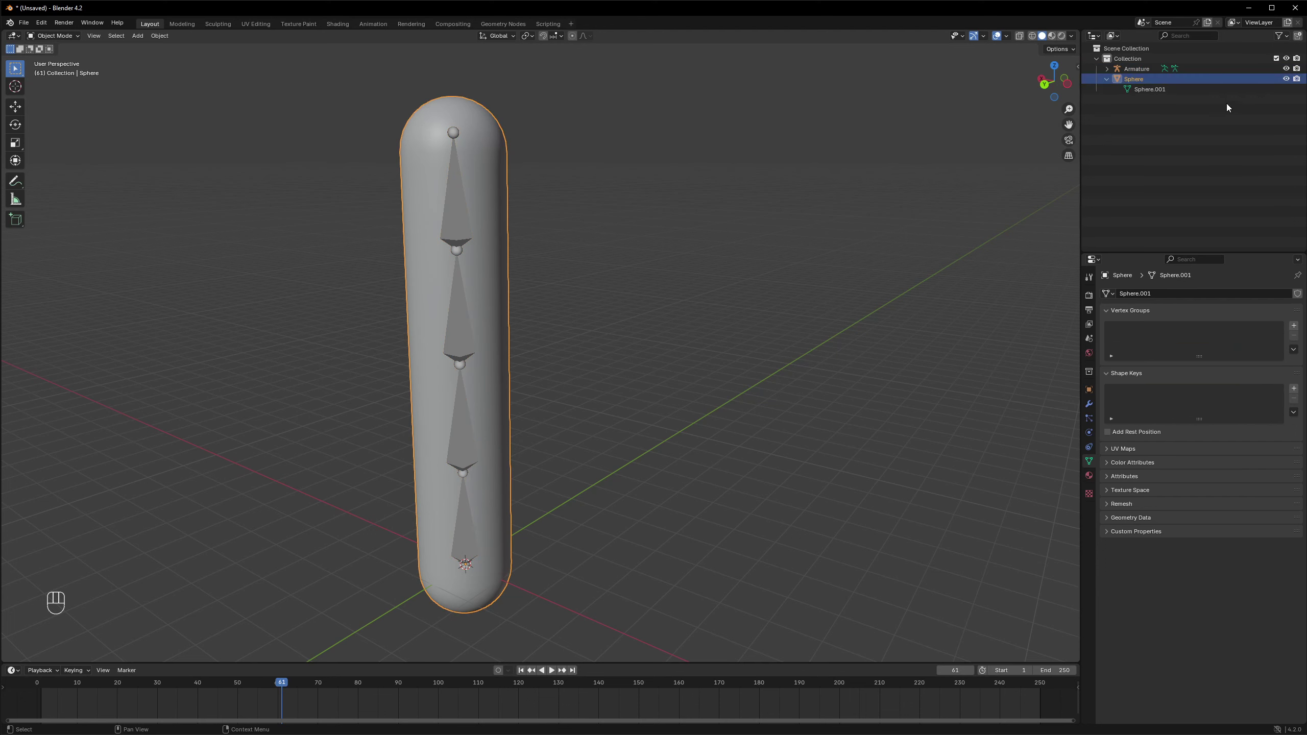
key("F2")
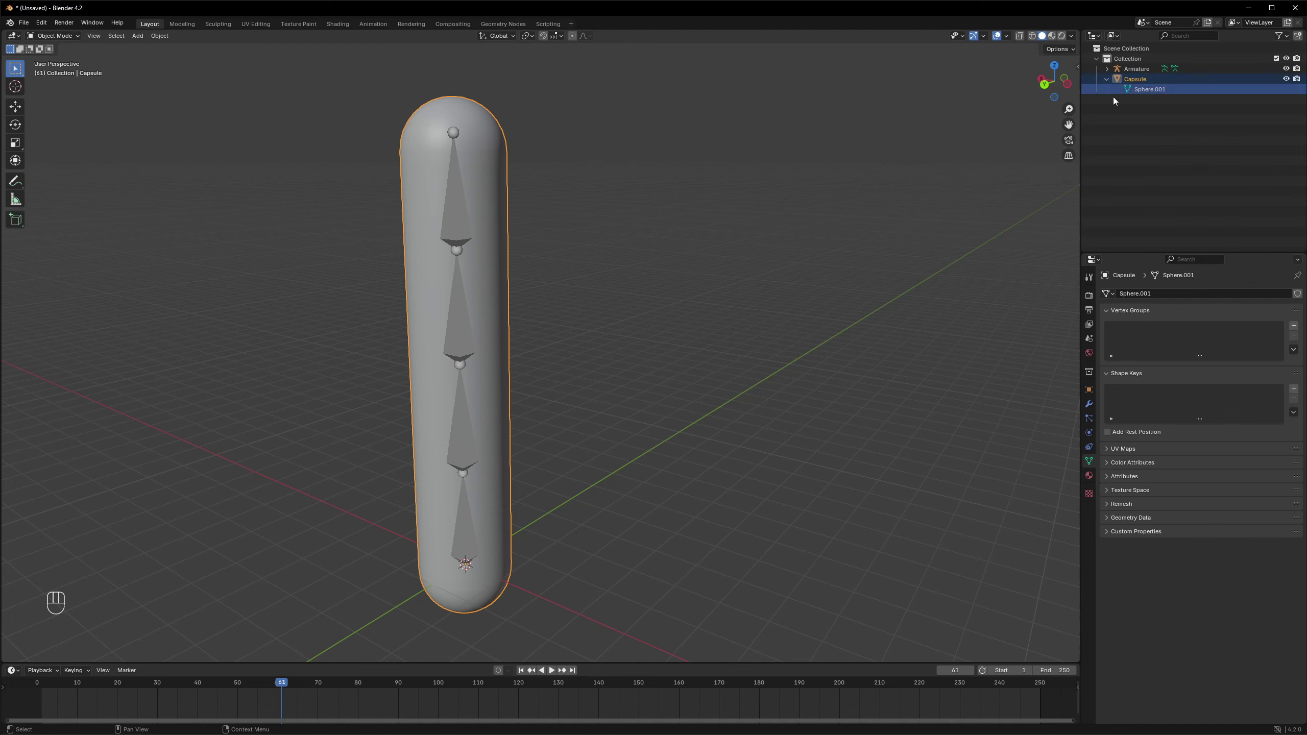
key("F2")
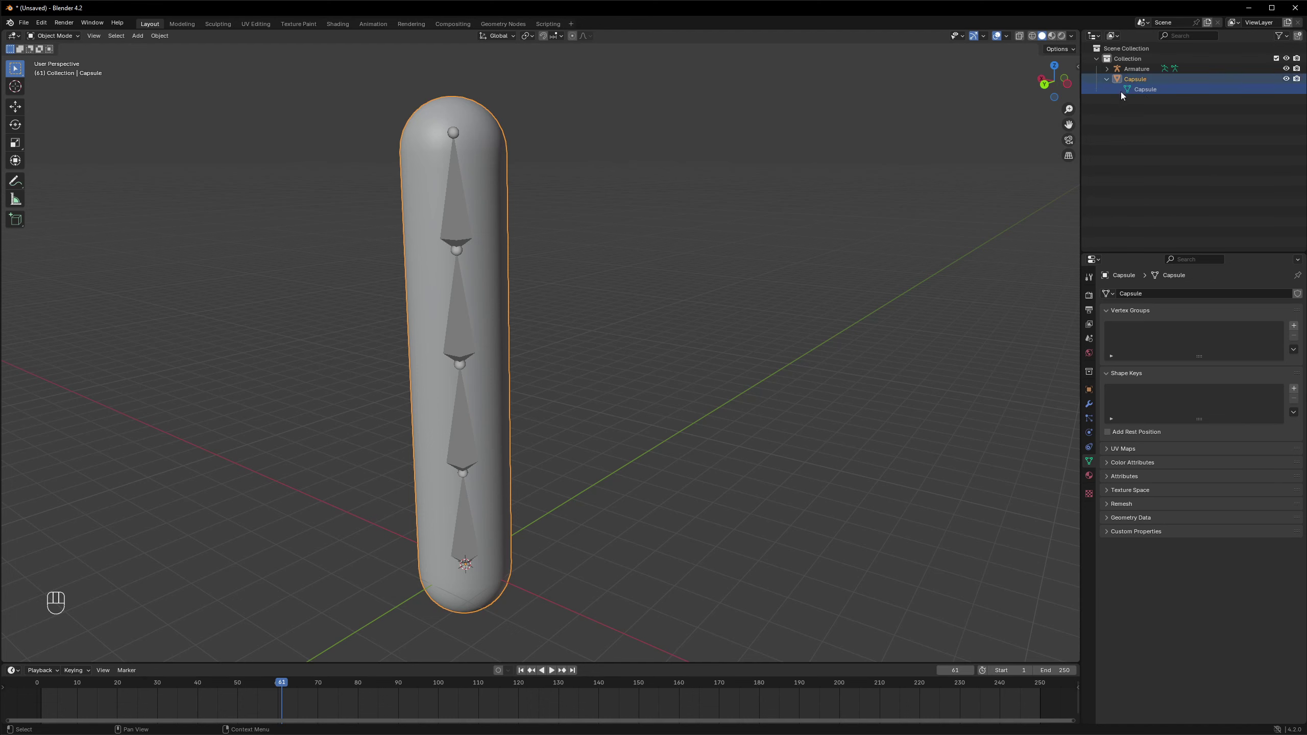
left_click(1110, 81)
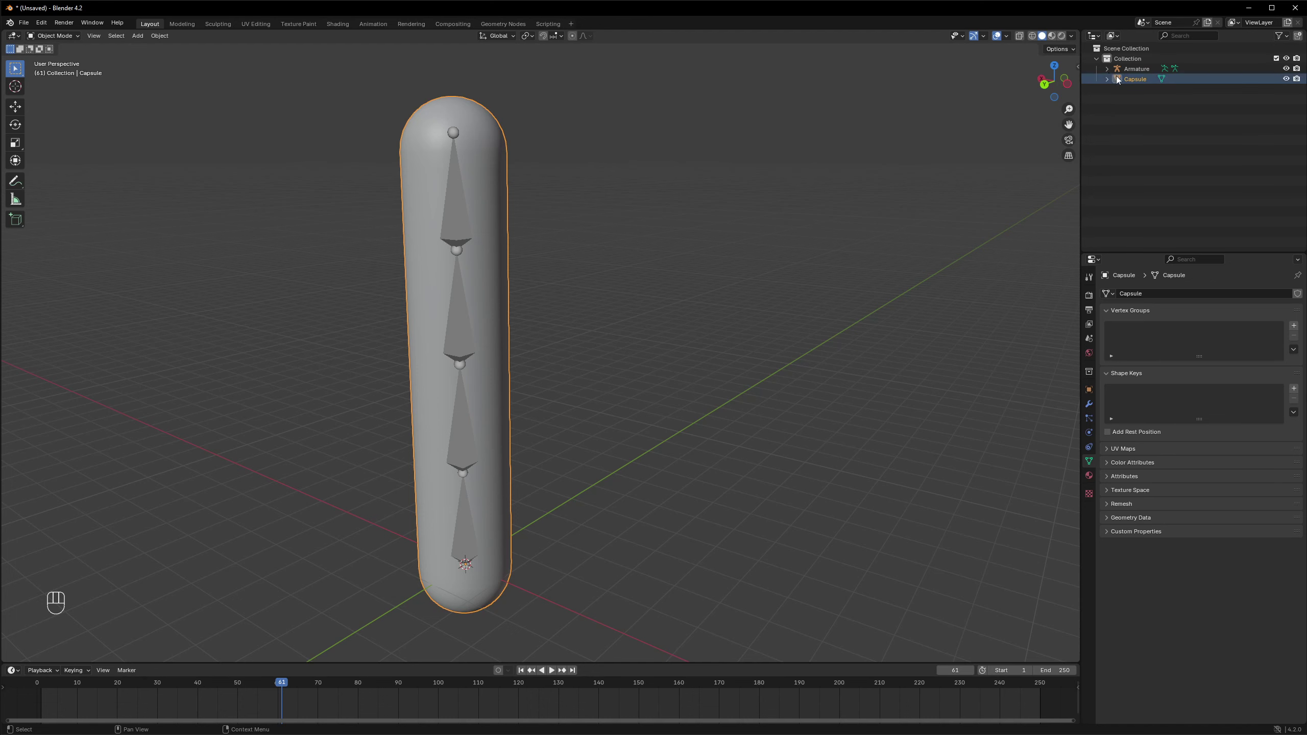
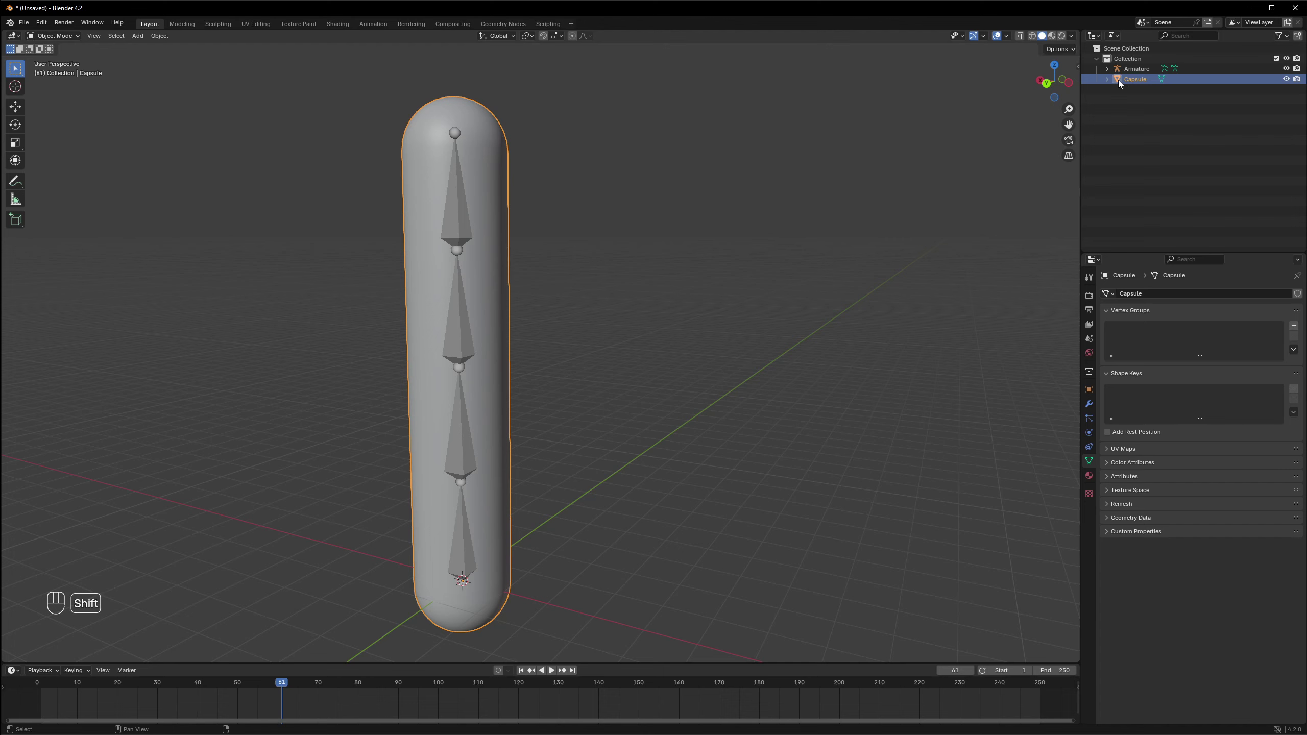
left_click(1123, 82)
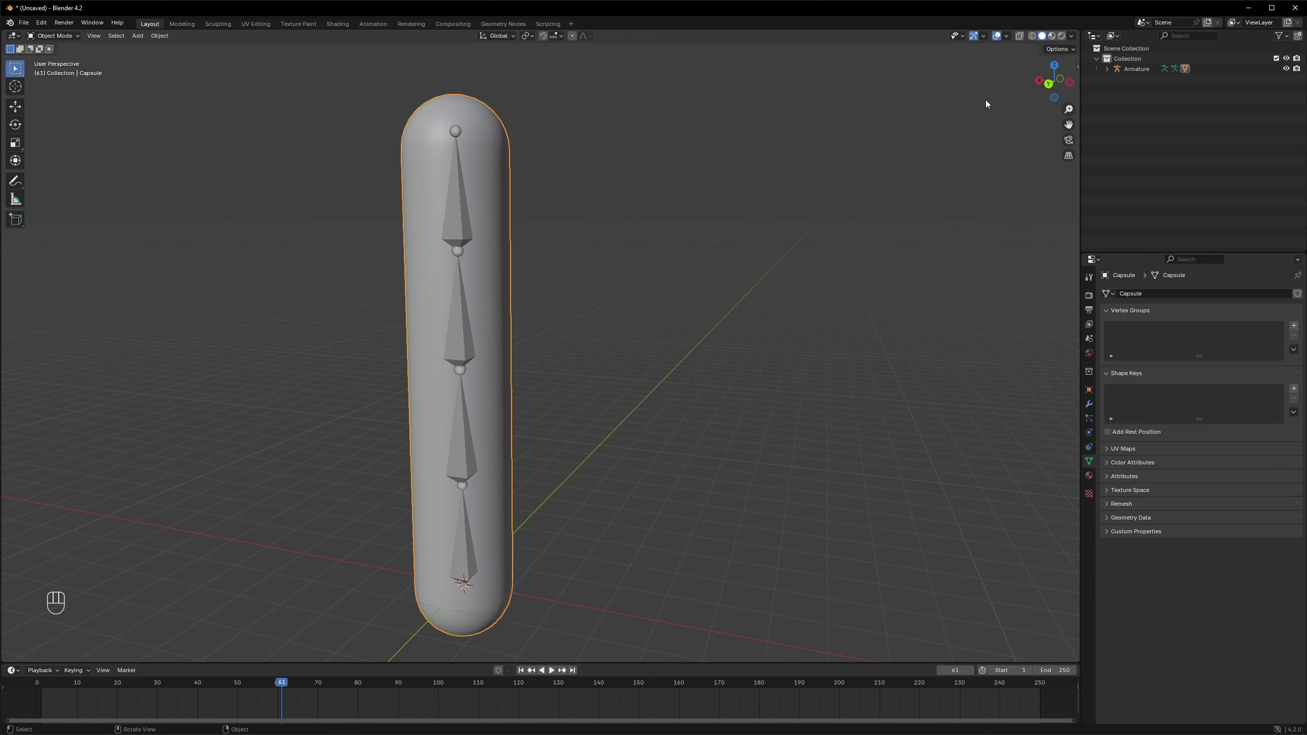
Step: Undo the accidental reparenting, then parent the capsule to the armature with Armature Deform automatic weights
key("ctrl+z")
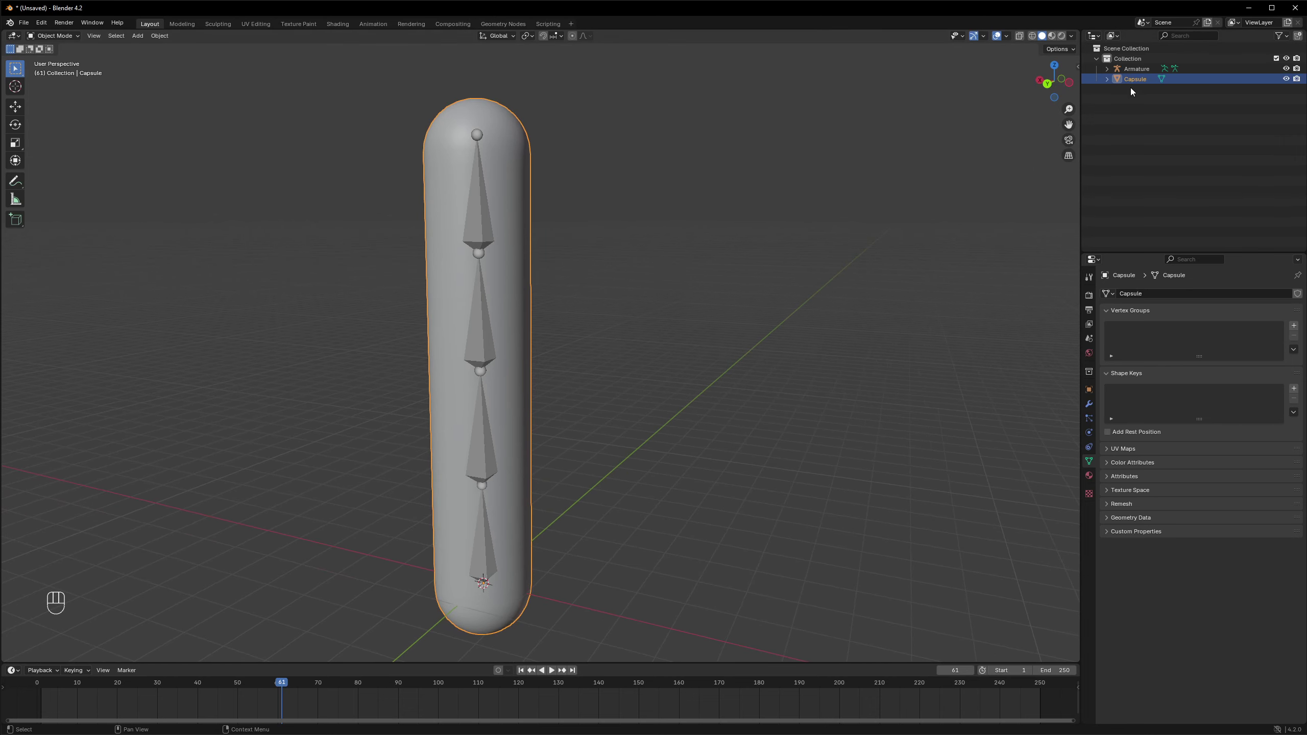
left_click_drag(620, 275, 518, 297)
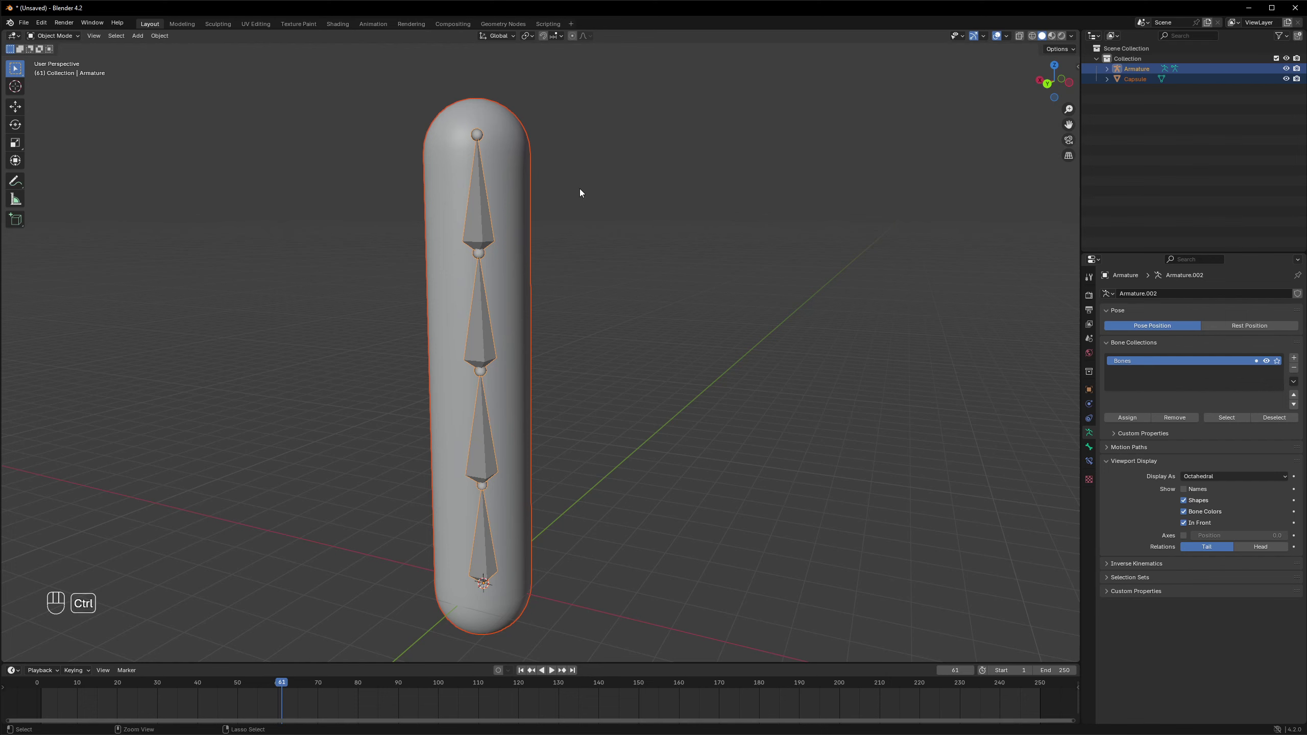
key("ctrl+p")
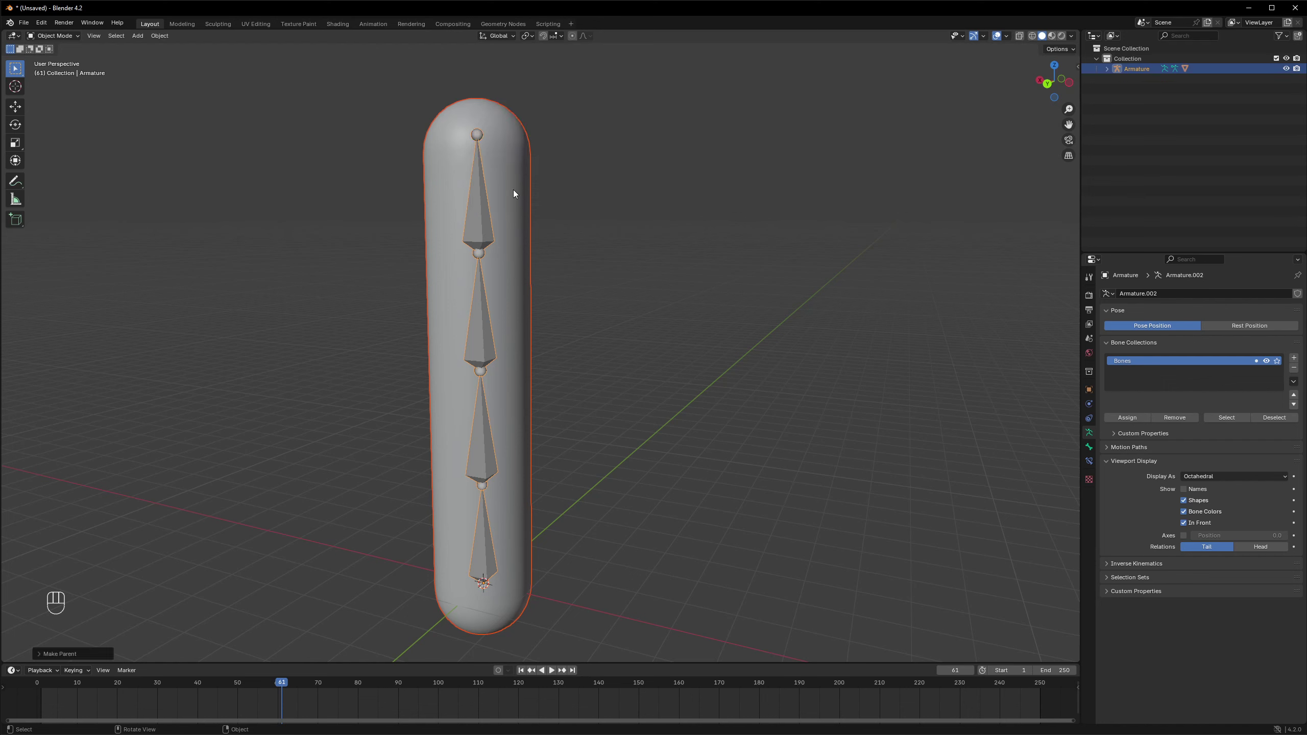
left_click(1110, 70)
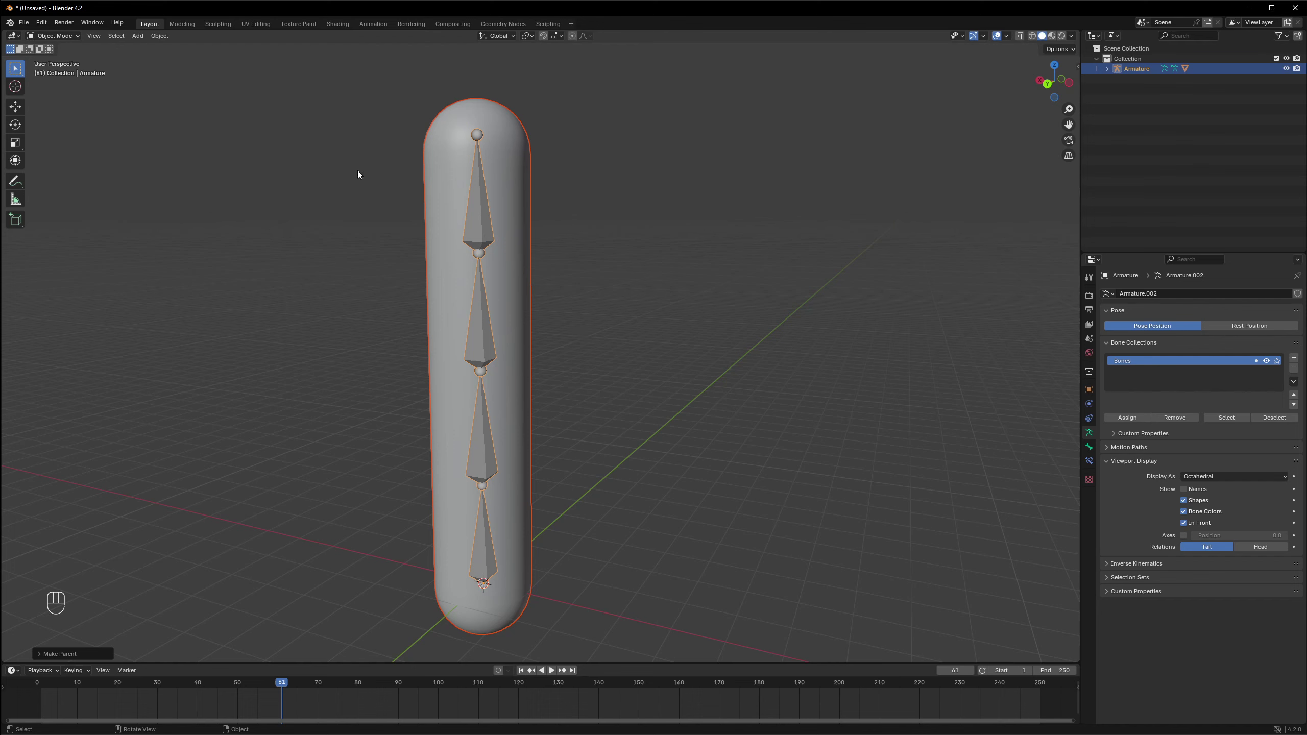
Step: Test-rotate bones to bend the capsule, undo the bends, and return to Object Mode
left_click_drag(62, 41, 62, 71)
key("r")
key("r")
left_click(605, 158)
key("r")
key("ctrl+z")
key("ctrl+z")
key("ctrl+z")
key("ctrl+z")
key("ctrl+z")
left_click(55, 43)
left_click(54, 42)
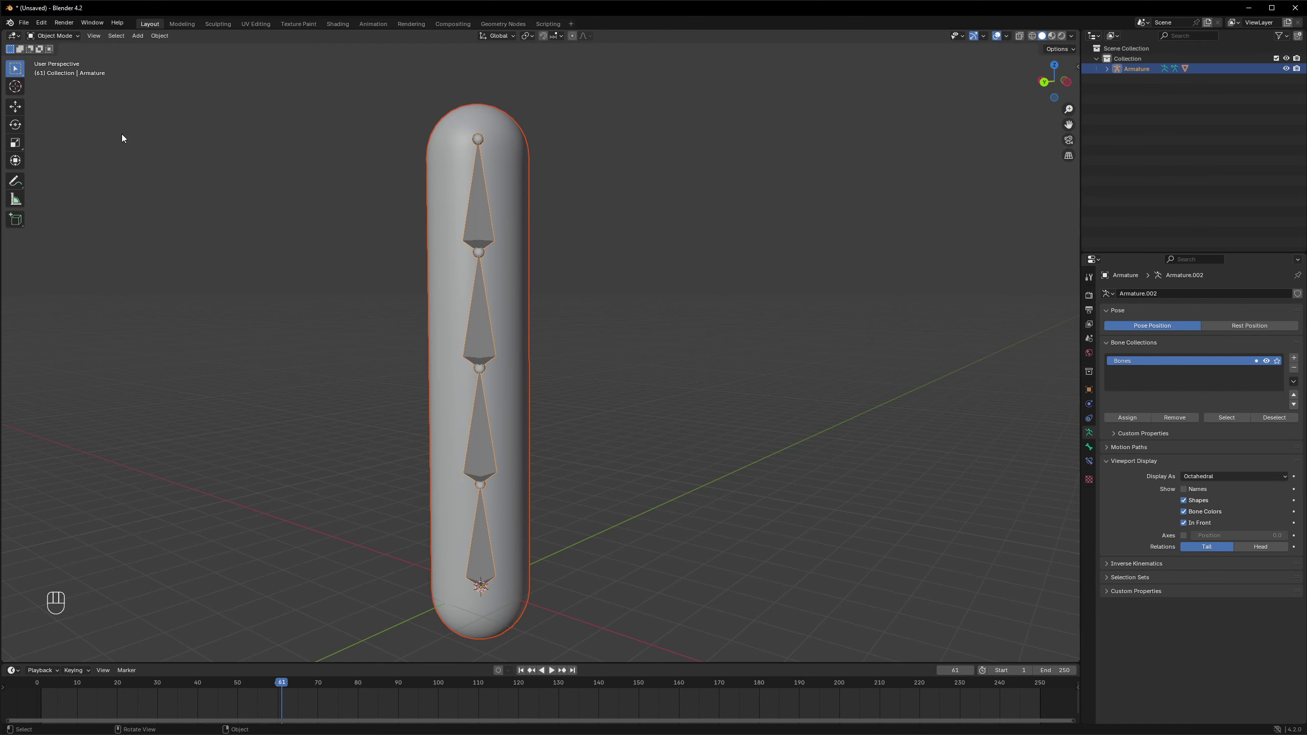
Step: Select the Capsule, show its four bone vertex groups, and enter Edit Mode
left_click(225, 158)
left_click(521, 170)
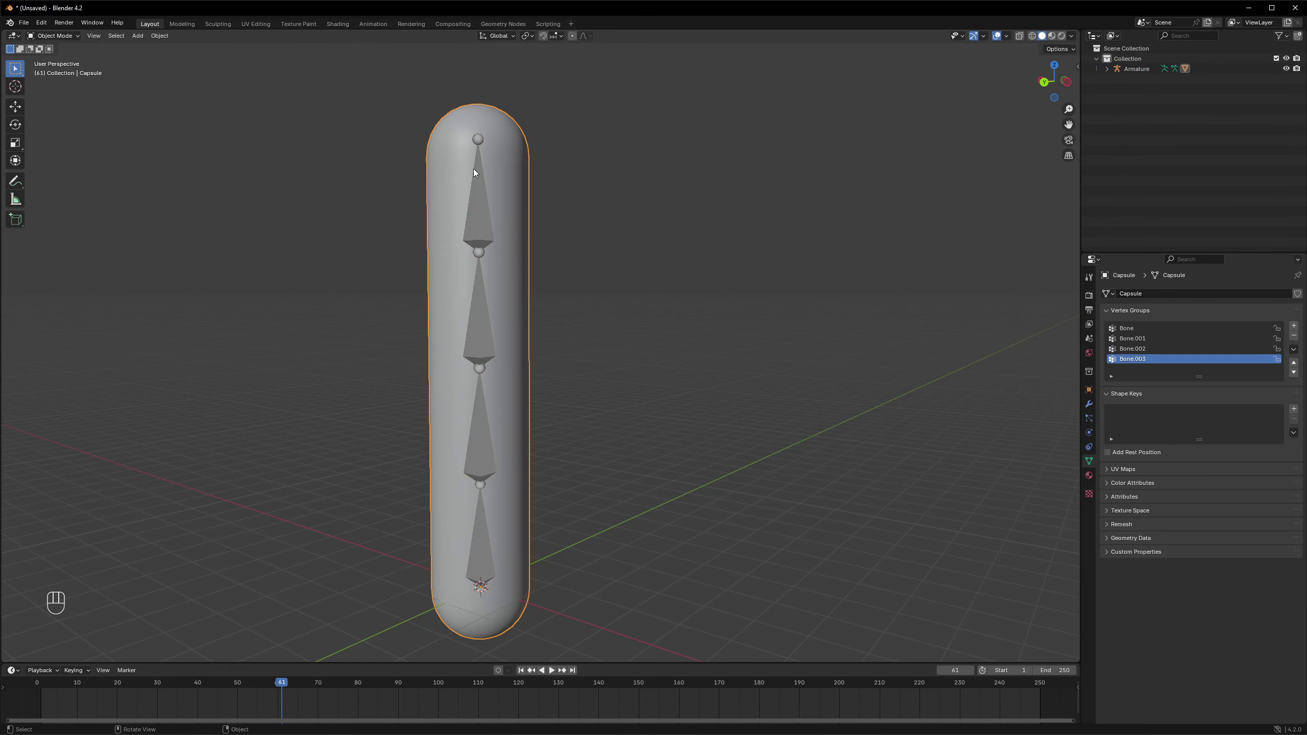
left_click_drag(68, 40, 59, 52)
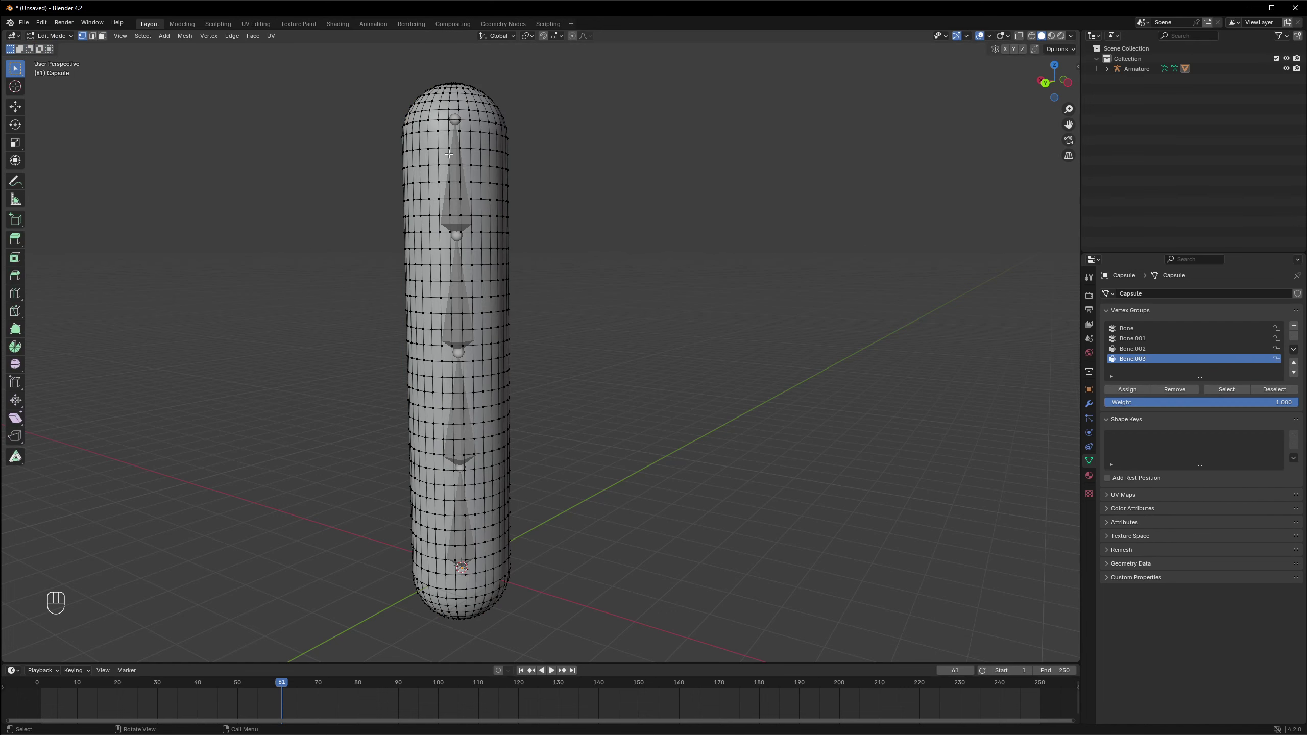